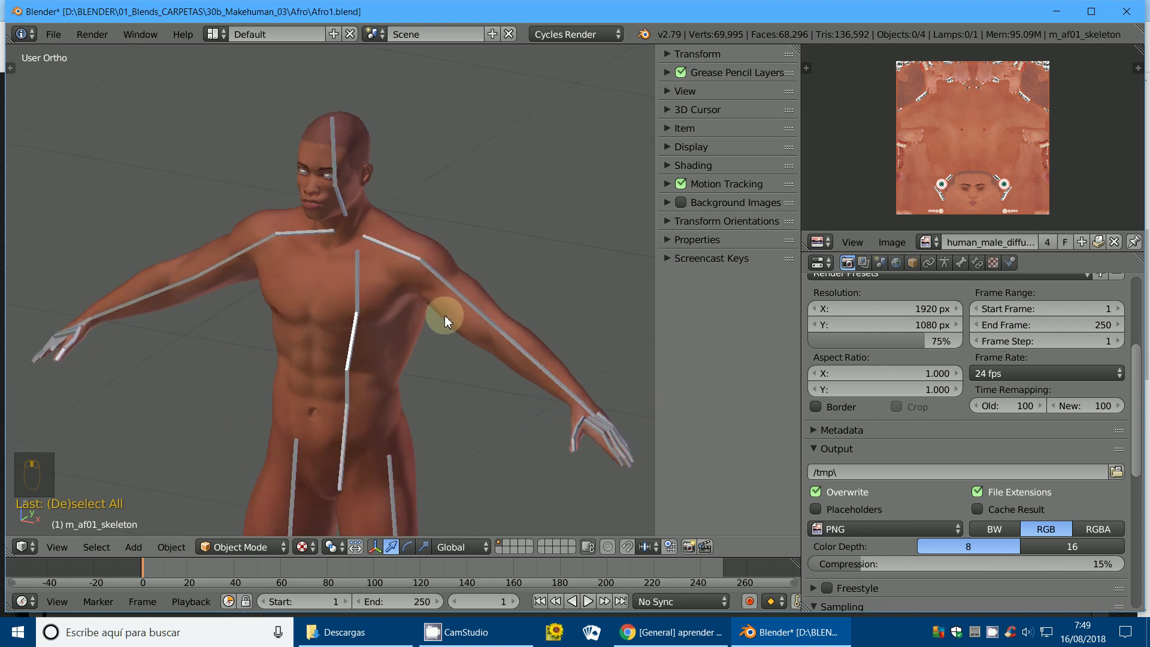
# Inspect the male character from front and top views, zooming in on the torso and shoulders.
pyautogui.scroll(3)
pyautogui.moveTo(392, 317); pyautogui.dragTo(299, 418)
pyautogui.press('KP_1')
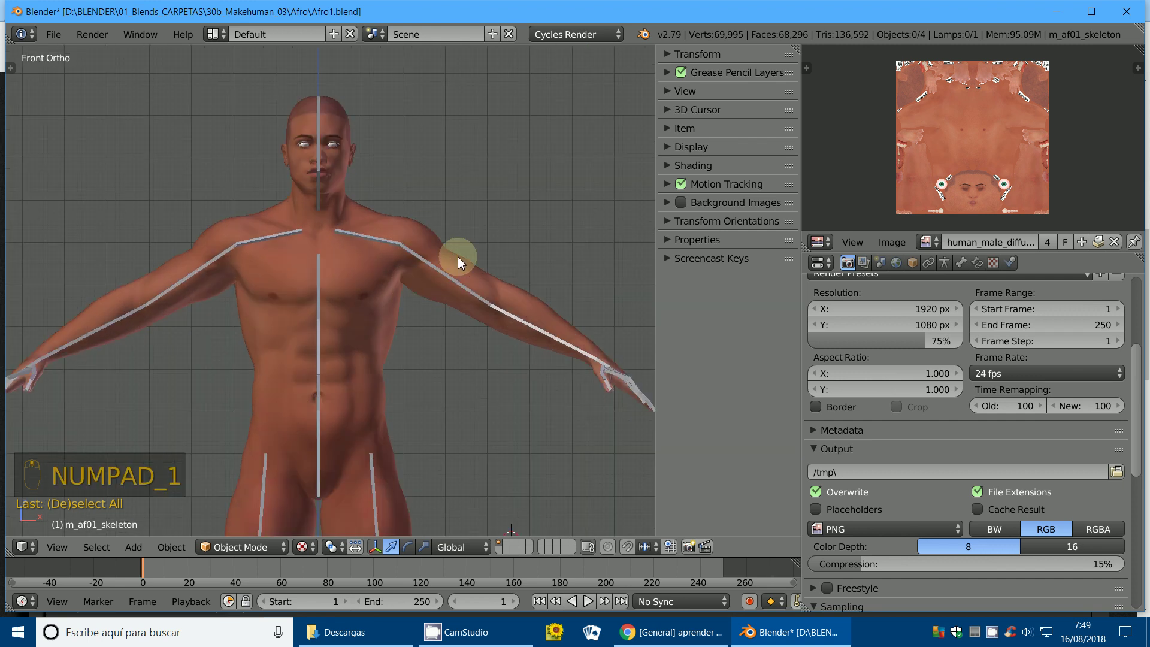
pyautogui.scroll(3)
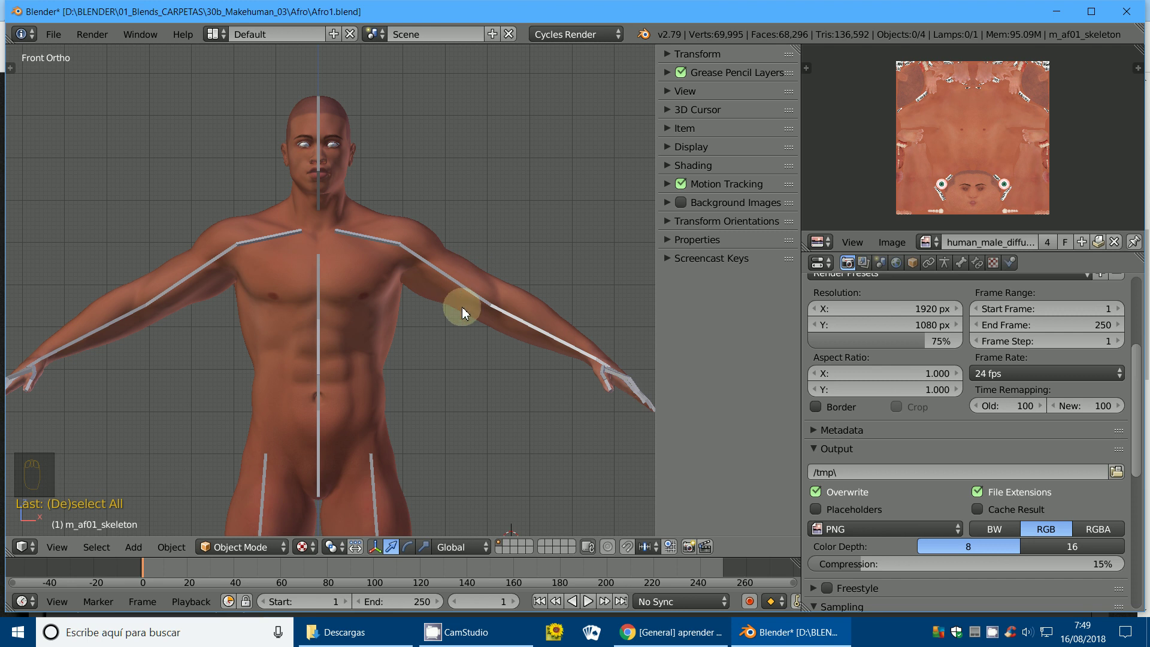
pyautogui.moveTo(416, 270); pyautogui.dragTo(413, 270)
pyautogui.press('KP_7')
pyautogui.moveTo(434, 286); pyautogui.dragTo(406, 314)
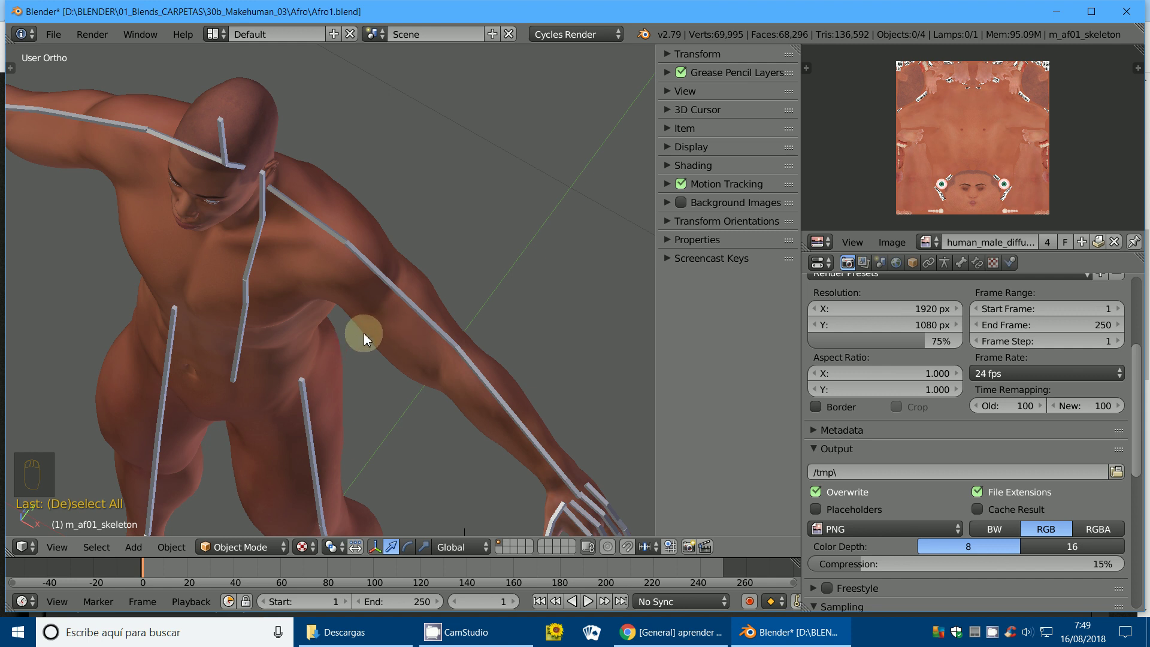
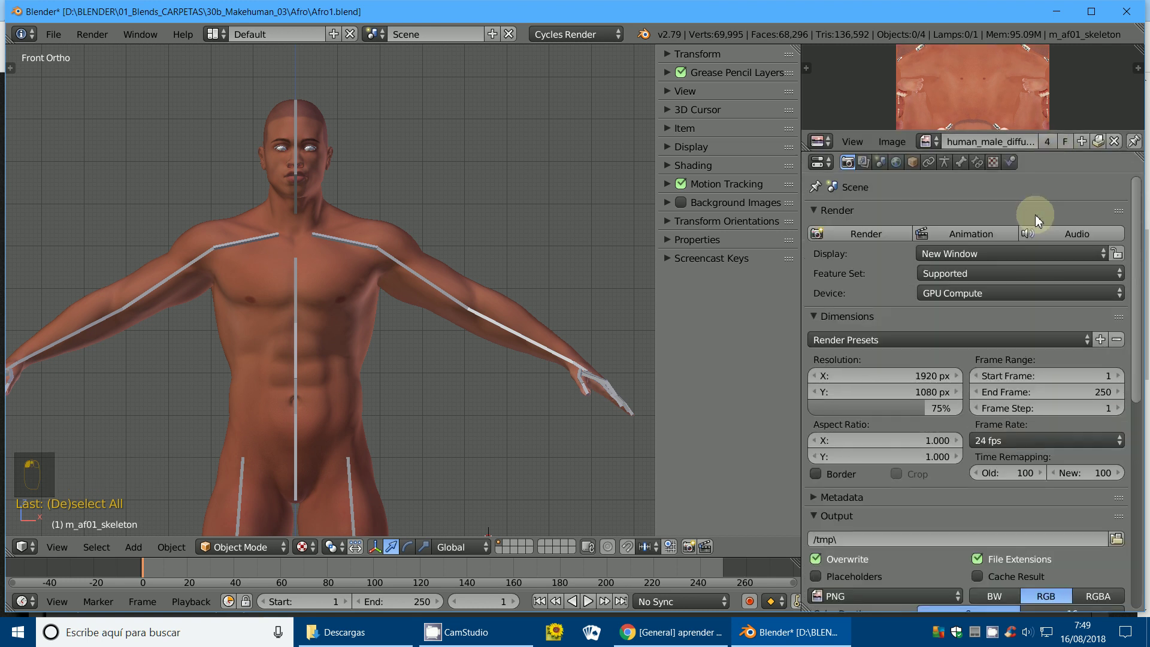
pyautogui.moveTo(349, 222); pyautogui.dragTo(927, 342)
# Select the body mesh and add a Basis shape key plus a second key named biceps_izquierdo.
pyautogui.click(965, 167)
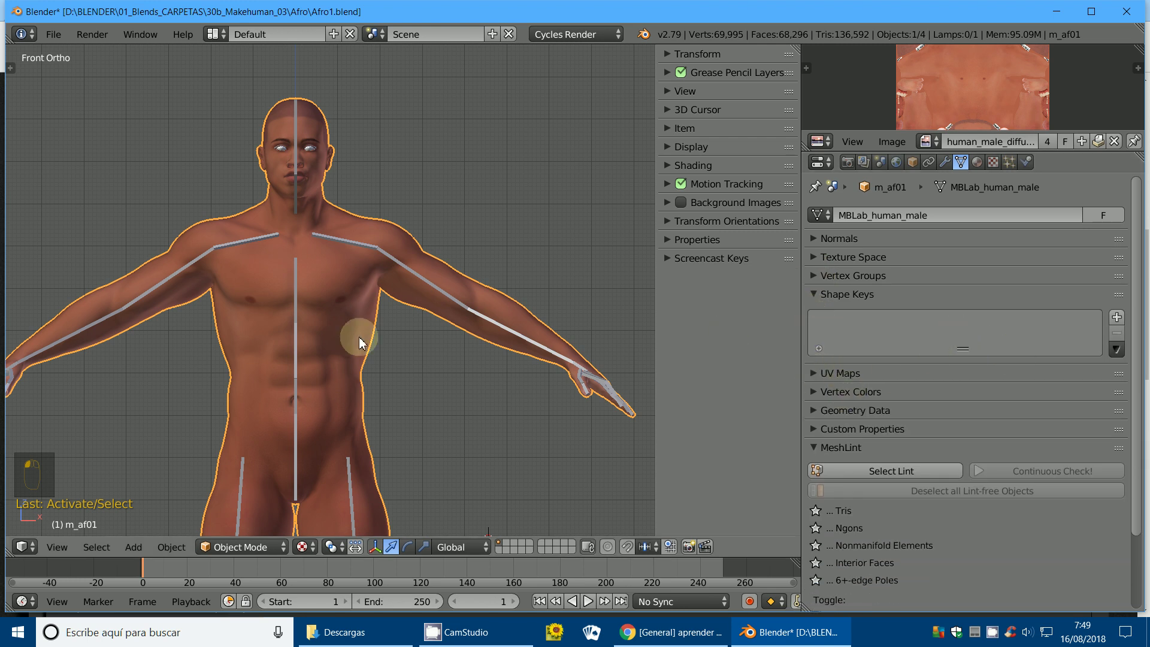
pyautogui.moveTo(311, 369); pyautogui.dragTo(345, 488)
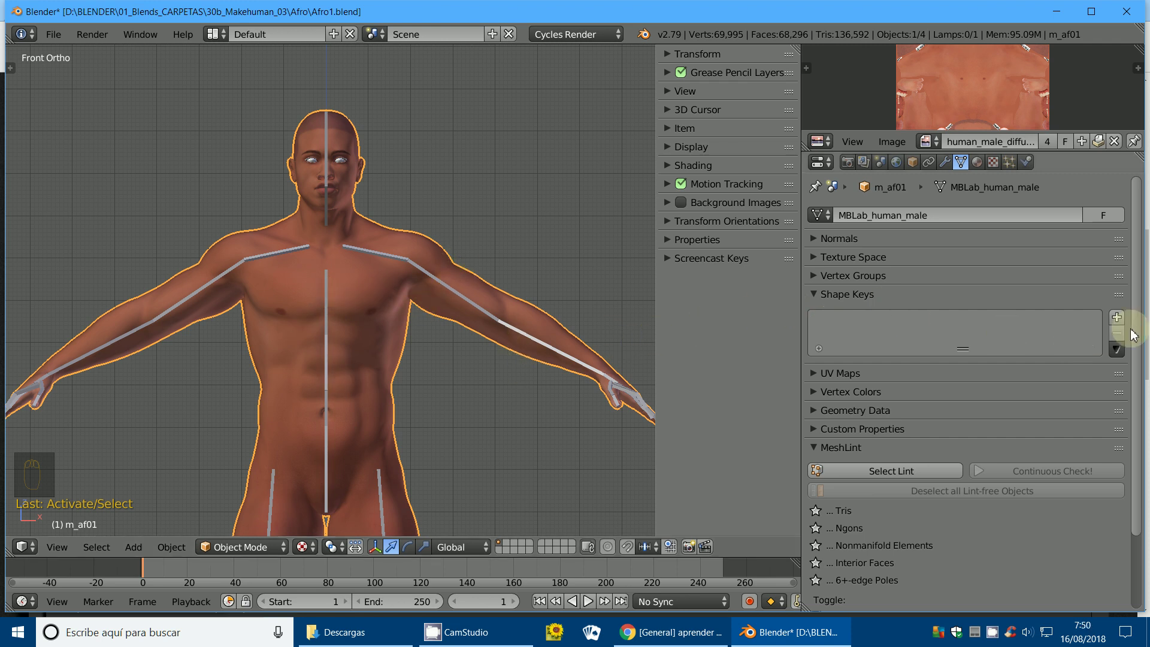
pyautogui.click(1116, 319)
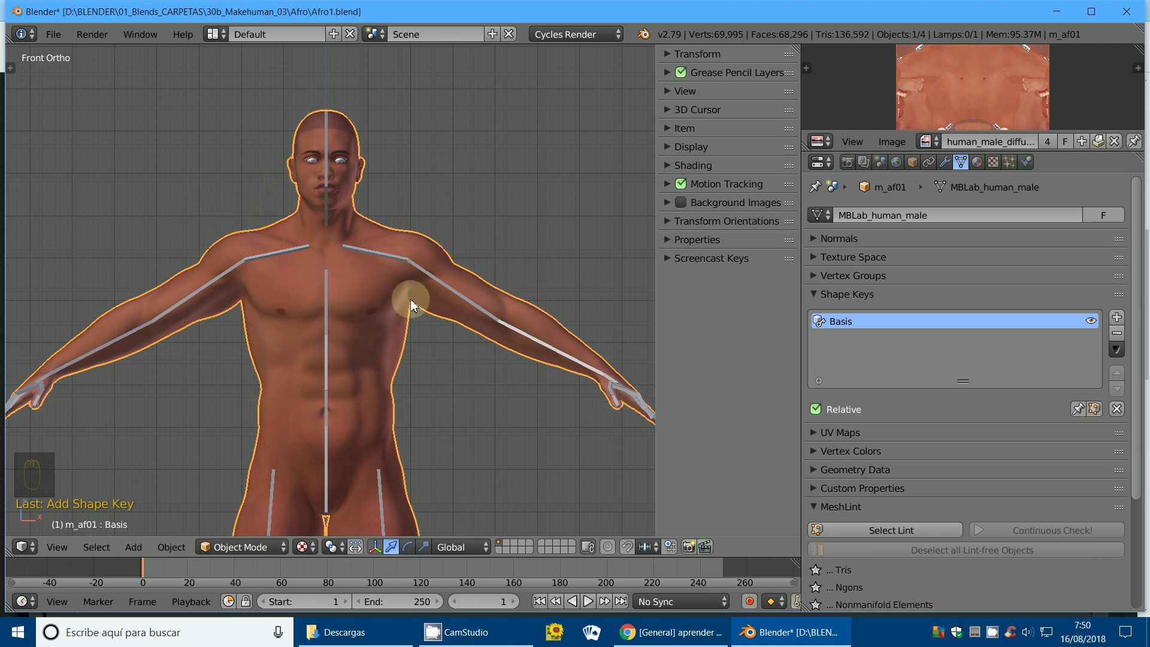
pyautogui.moveTo(410, 329); pyautogui.dragTo(490, 347)
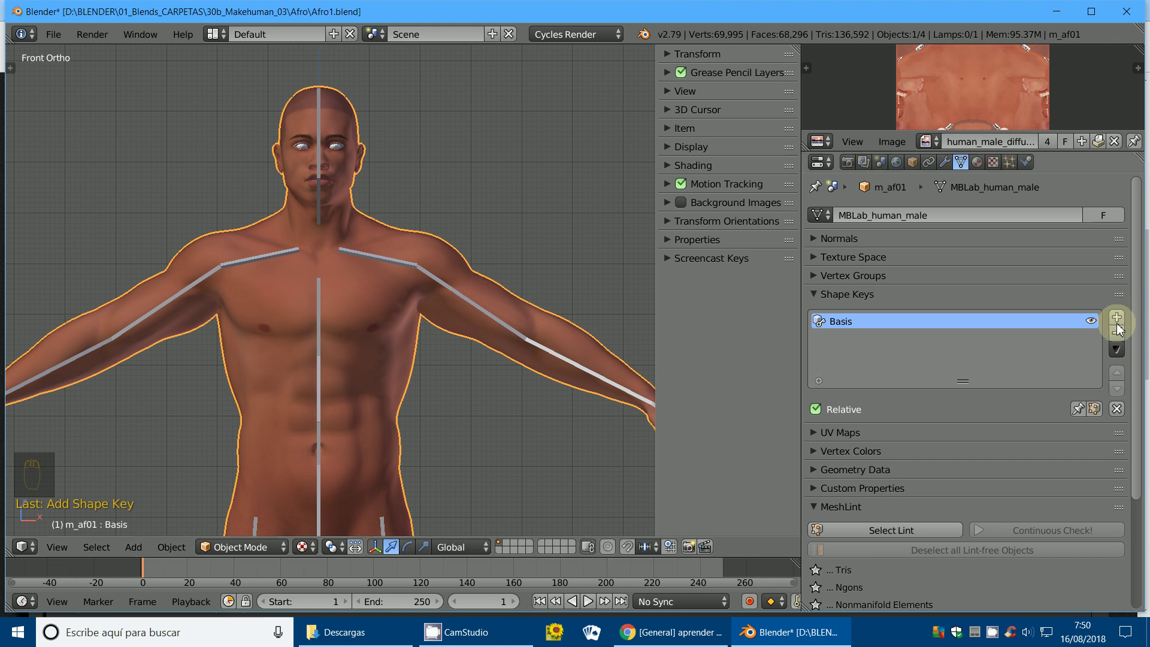
pyautogui.moveTo(1117, 321); pyautogui.dragTo(838, 339)
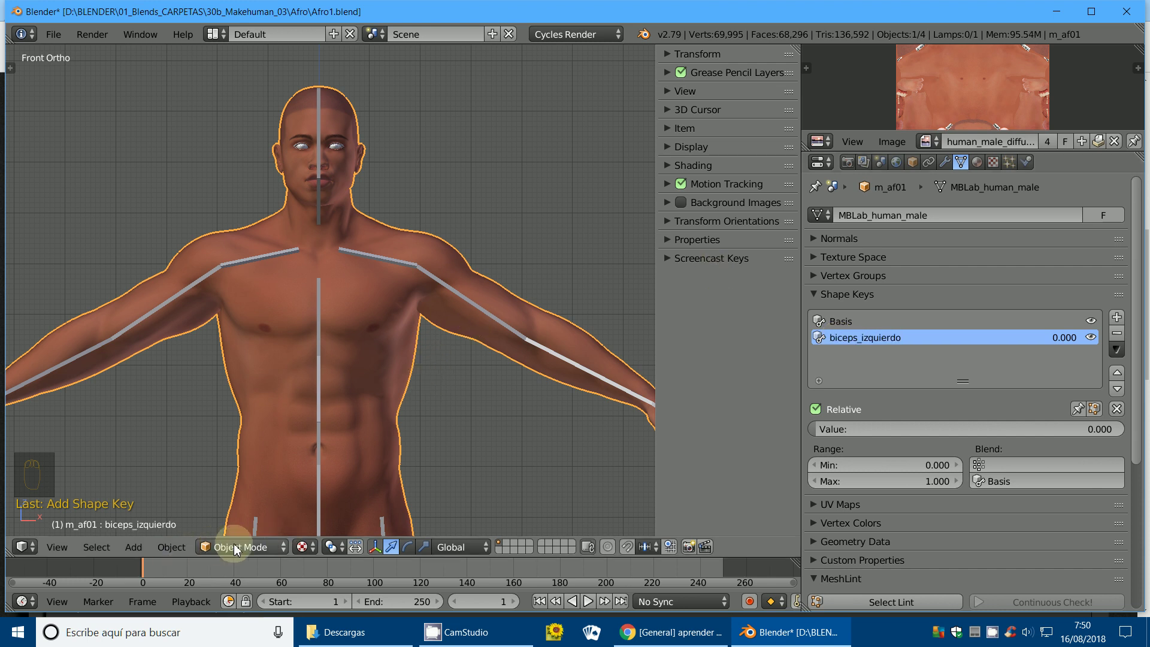
# In Edit Mode, pull the left upper-arm vertices outward with proportional falloff to form a biceps bulge.
pyautogui.click(250, 548)
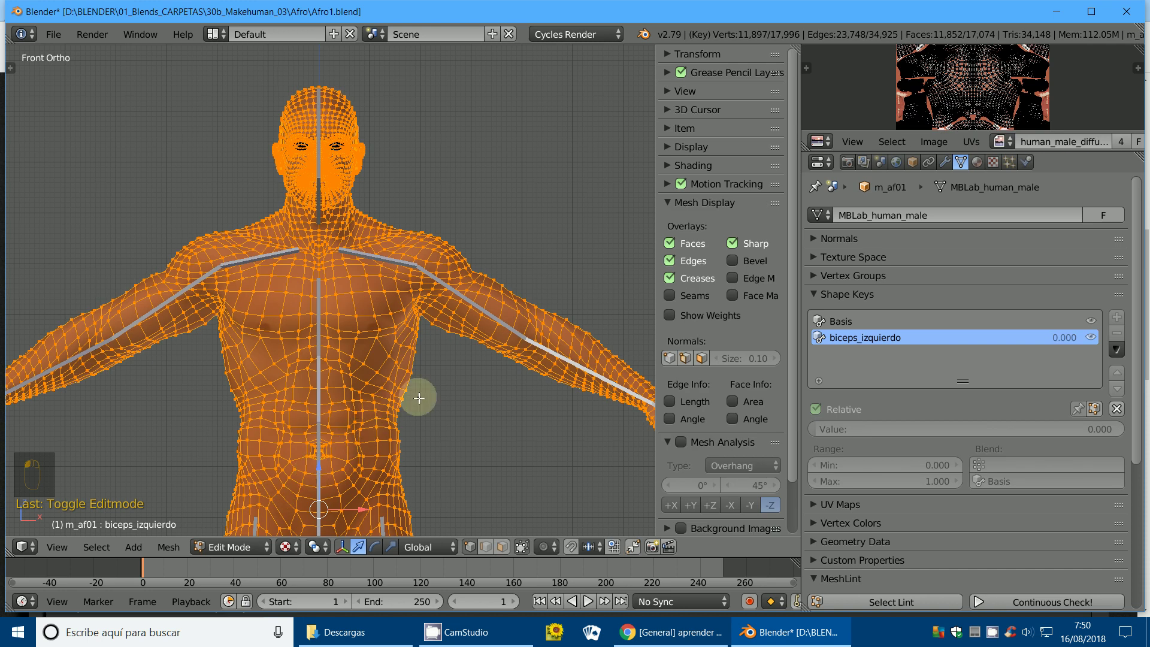
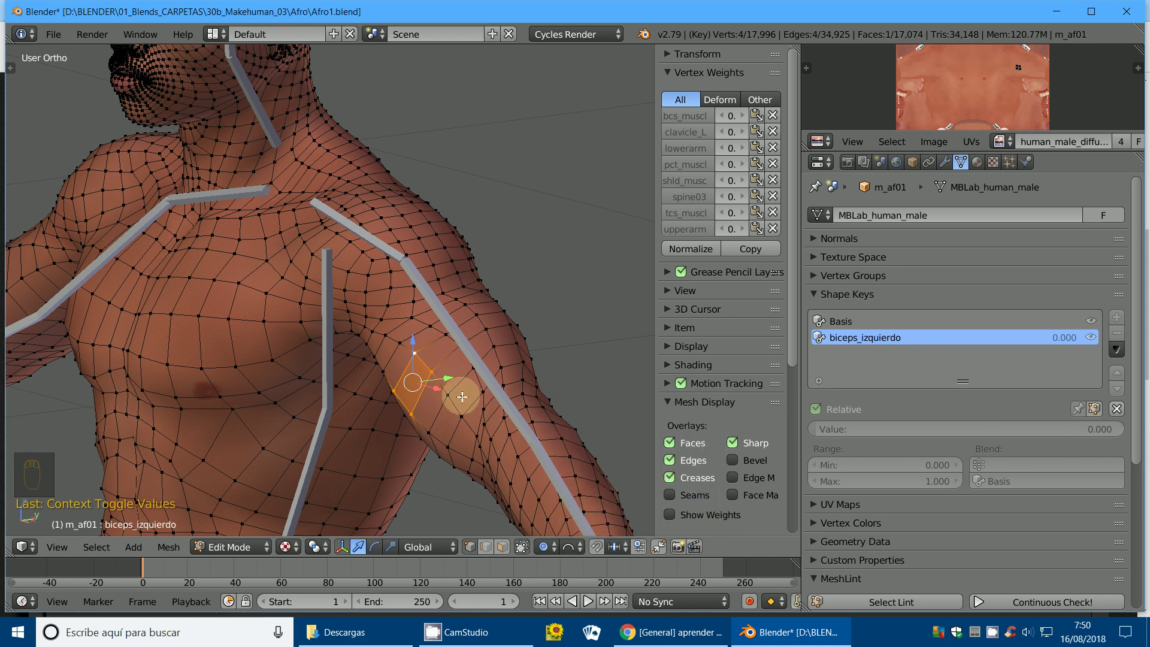
pyautogui.press('g')
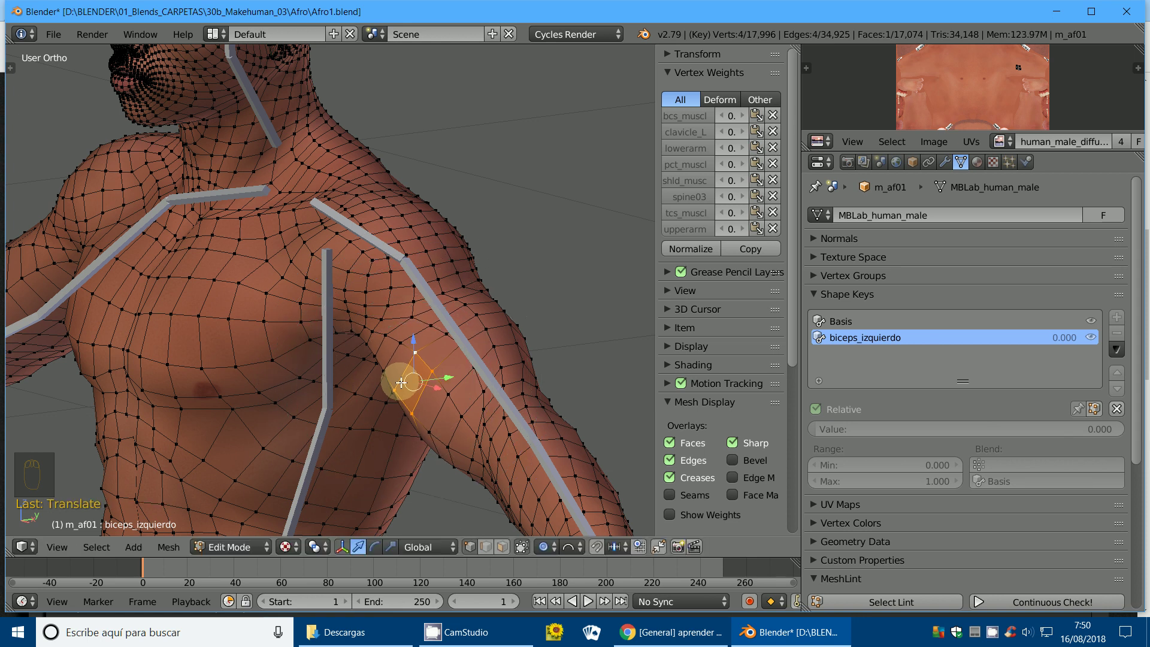
pyautogui.press('g')
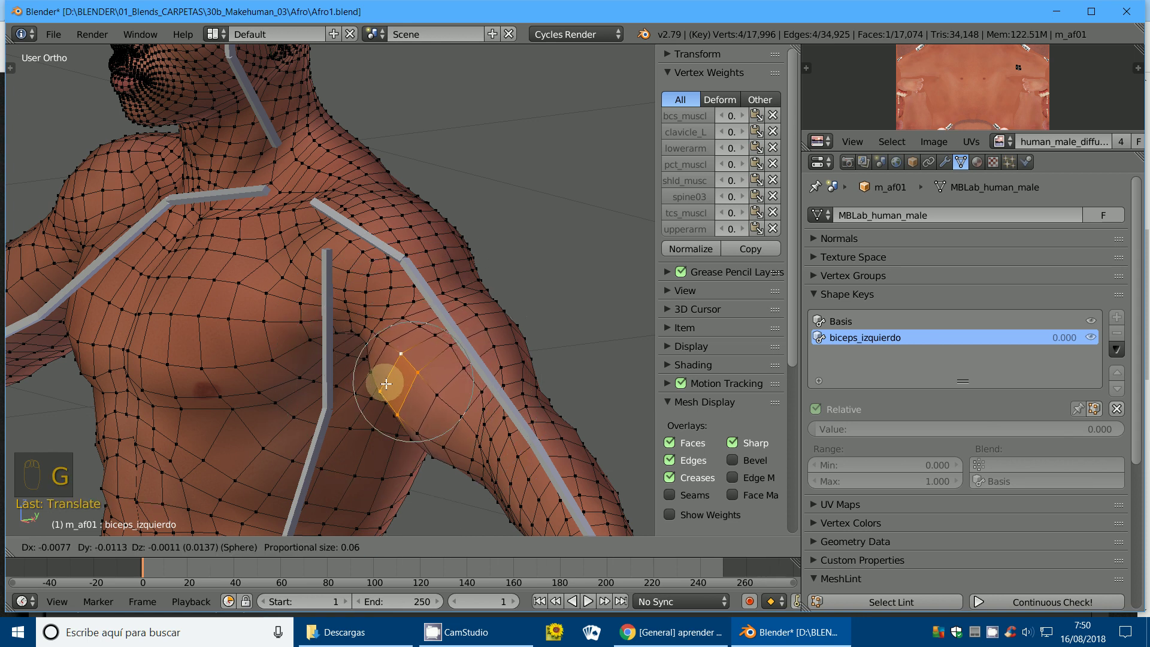
pyautogui.press('s')
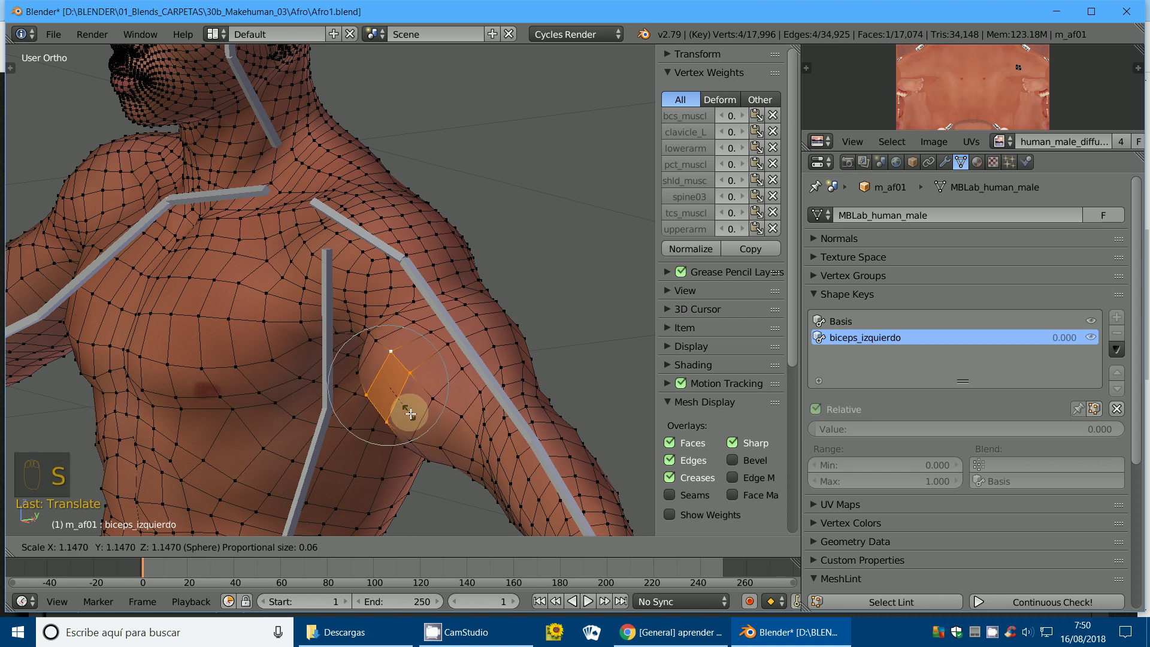
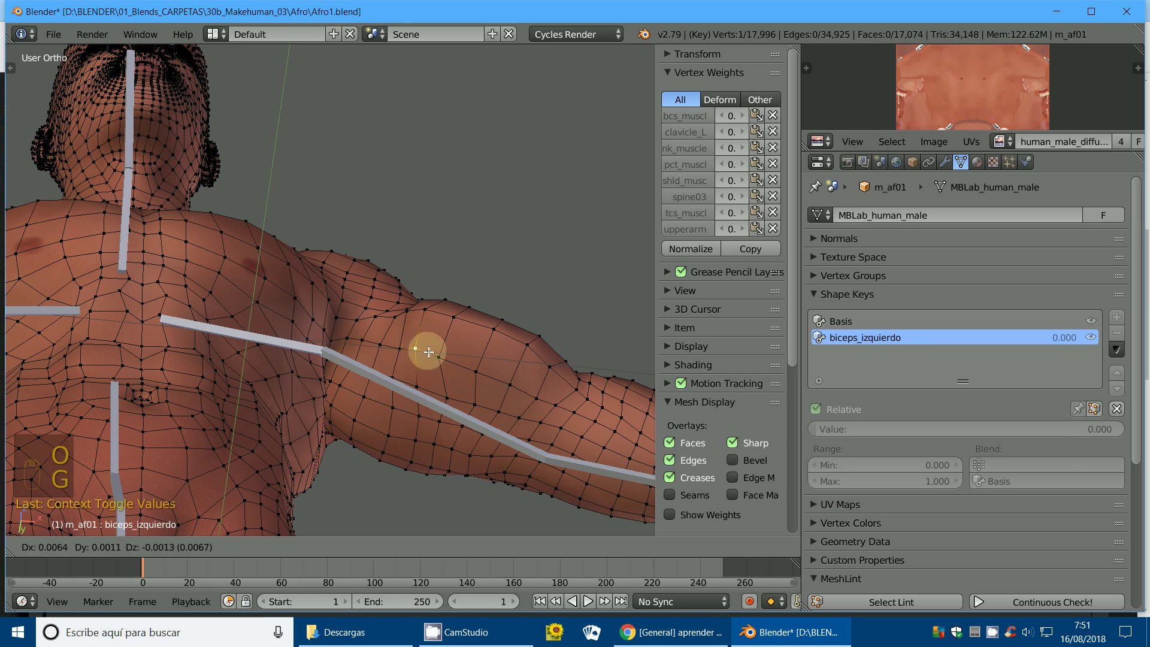
pyautogui.moveTo(809, 606); pyautogui.dragTo(809, 606)
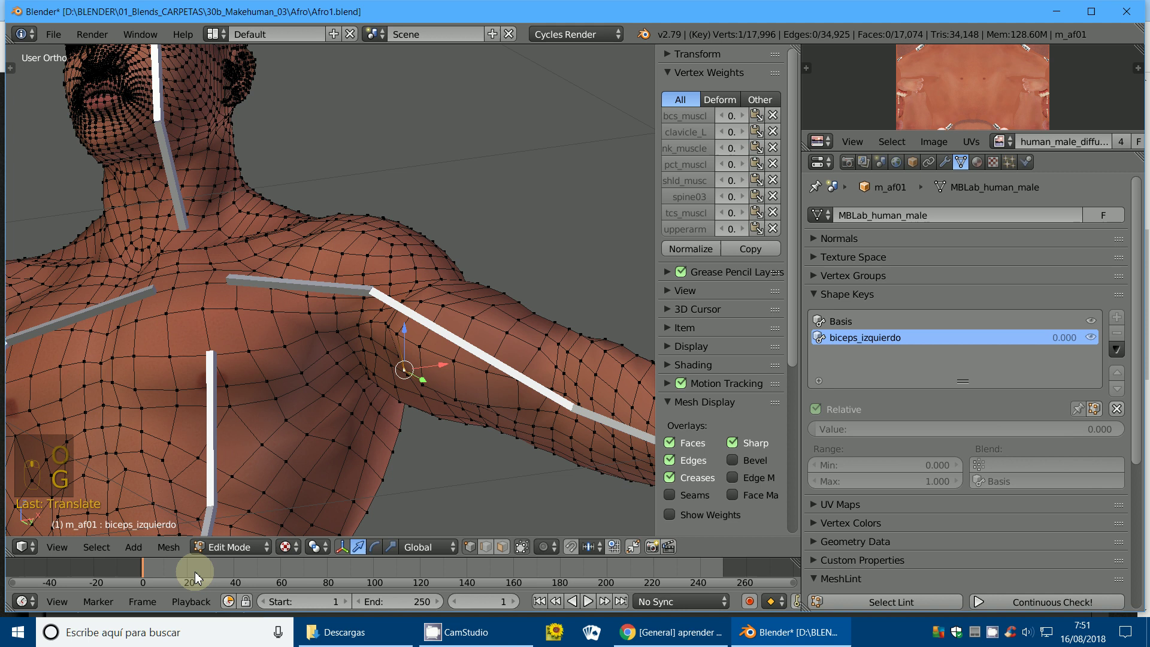
# Back in Object Mode, slide biceps_izquierdo between 0 and 1 to preview the bulge, ending at 1.
pyautogui.click(229, 553)
pyautogui.moveTo(366, 470); pyautogui.dragTo(868, 435)
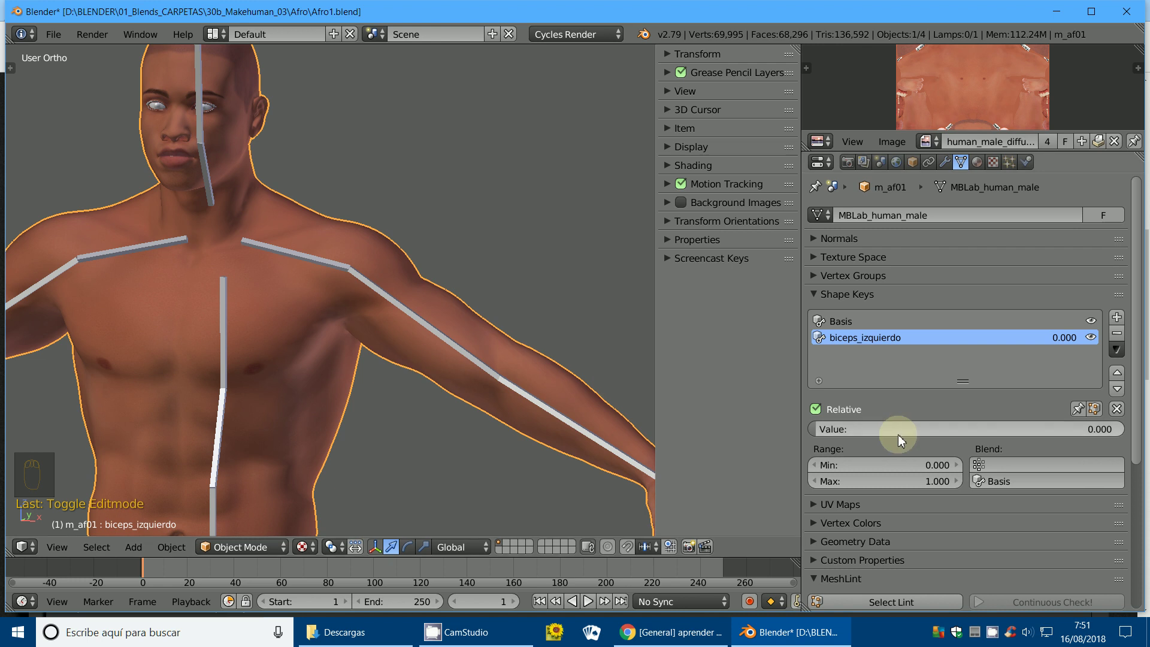
pyautogui.click(824, 436)
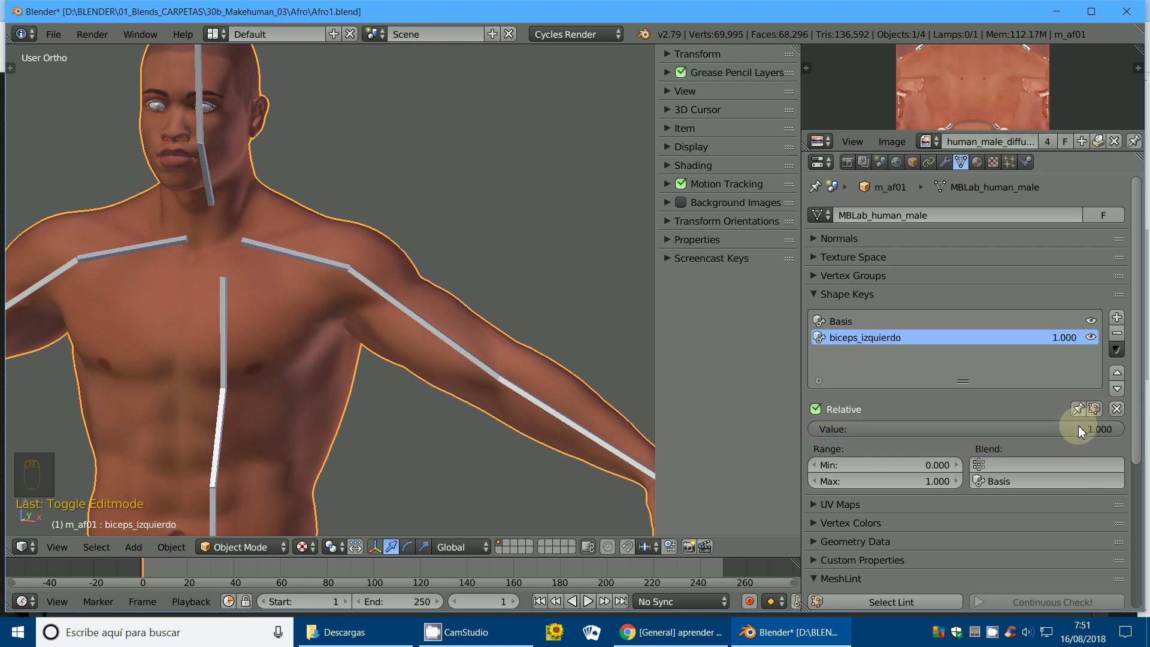
pyautogui.moveTo(451, 400); pyautogui.dragTo(1144, 452)
pyautogui.click(1101, 433)
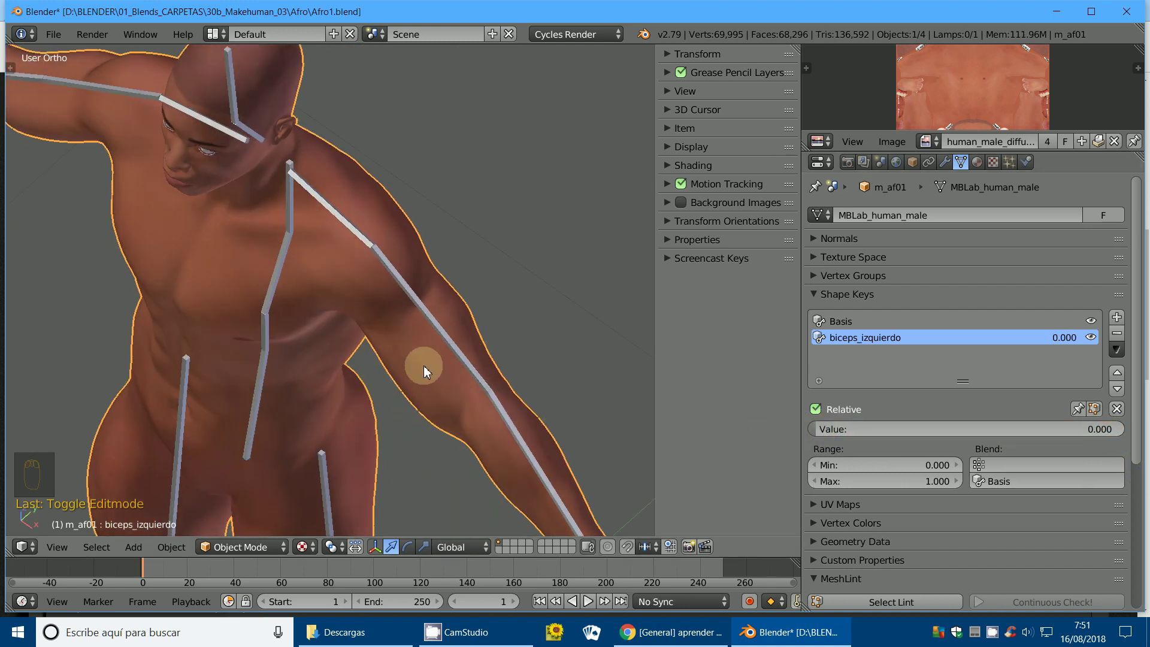
pyautogui.click(826, 430)
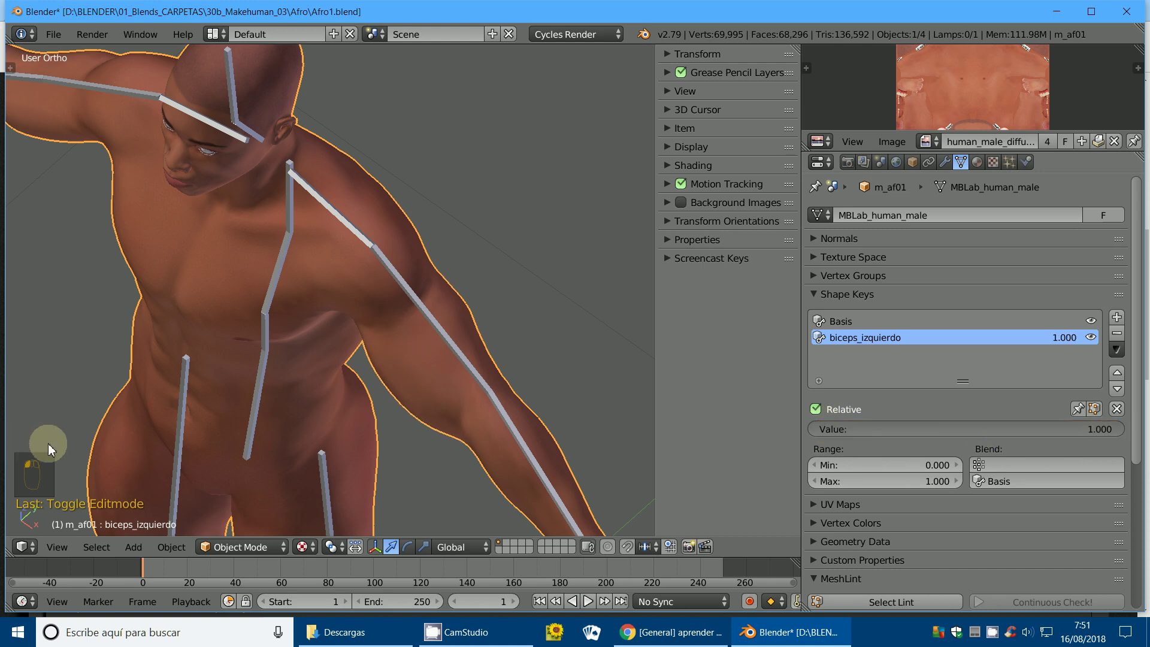
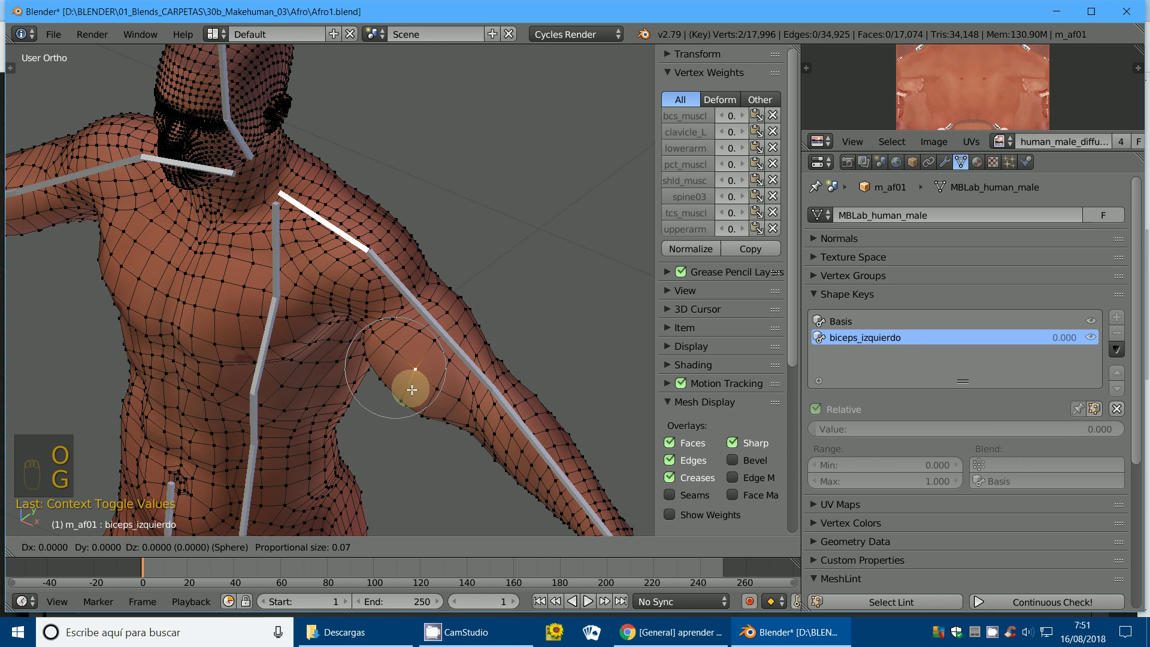
# Push the biceps vertices further out with proportional grab, then return to Object Mode to check it.
pyautogui.press('g')
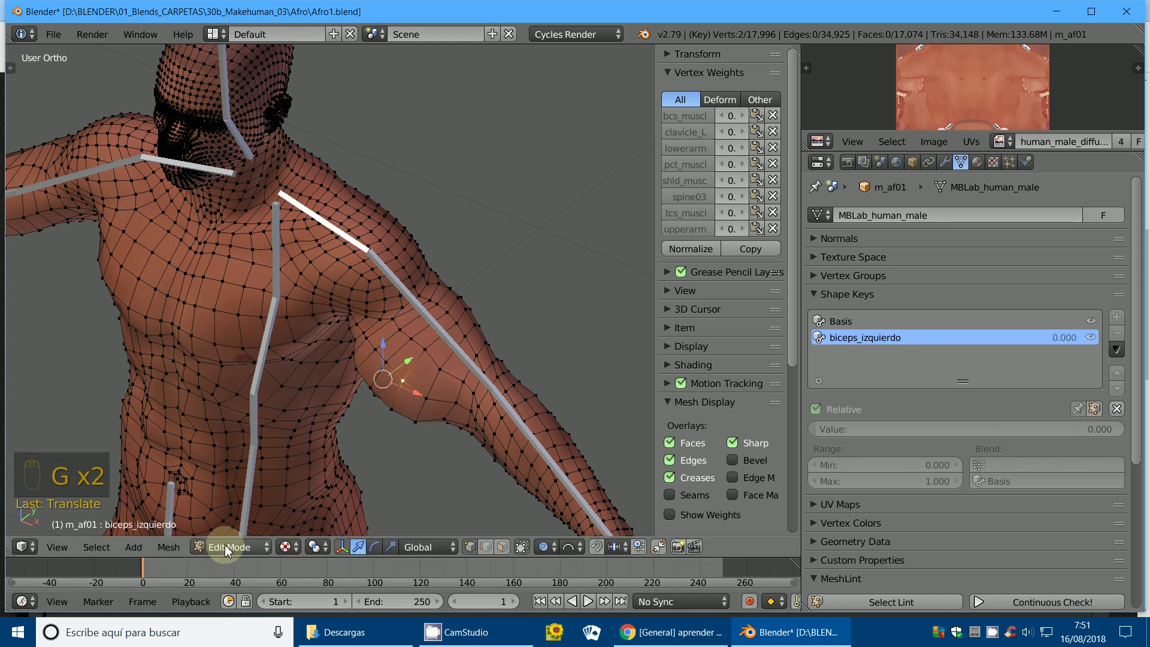
pyautogui.click(231, 551)
pyautogui.moveTo(316, 504); pyautogui.dragTo(943, 436)
pyautogui.click(828, 434)
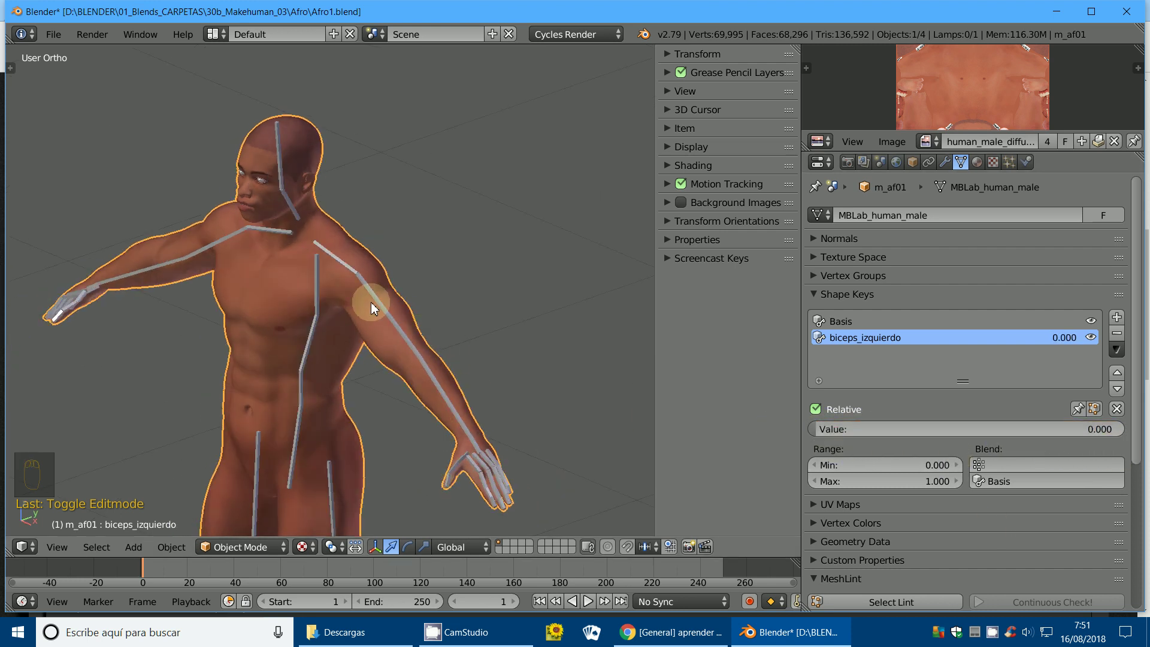
# Select the skeleton, enter Pose Mode, key the starting pose and move to frame 40.
pyautogui.moveTo(362, 286); pyautogui.dragTo(277, 514)
pyautogui.click(242, 549)
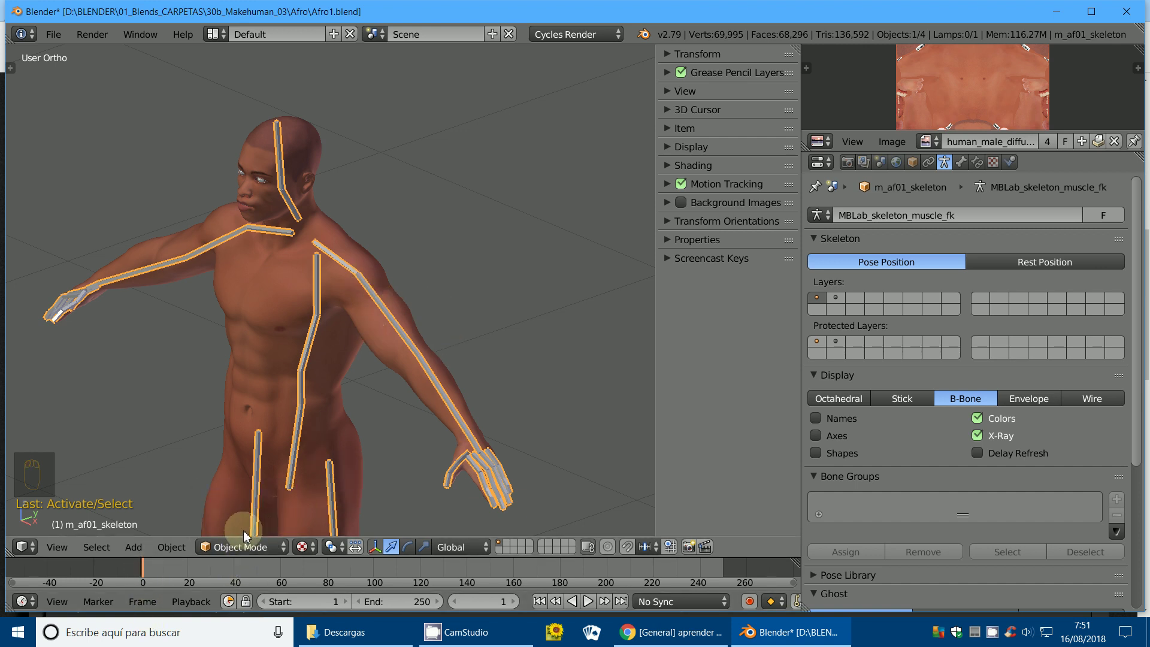
pyautogui.click(228, 550)
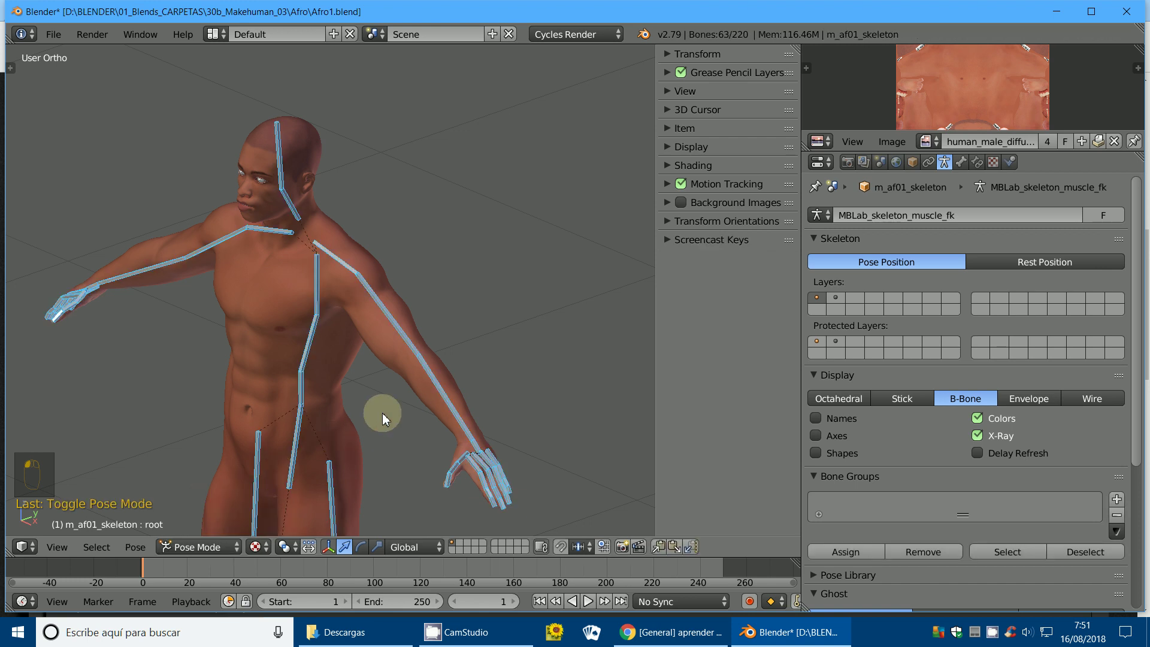
pyautogui.press('i')
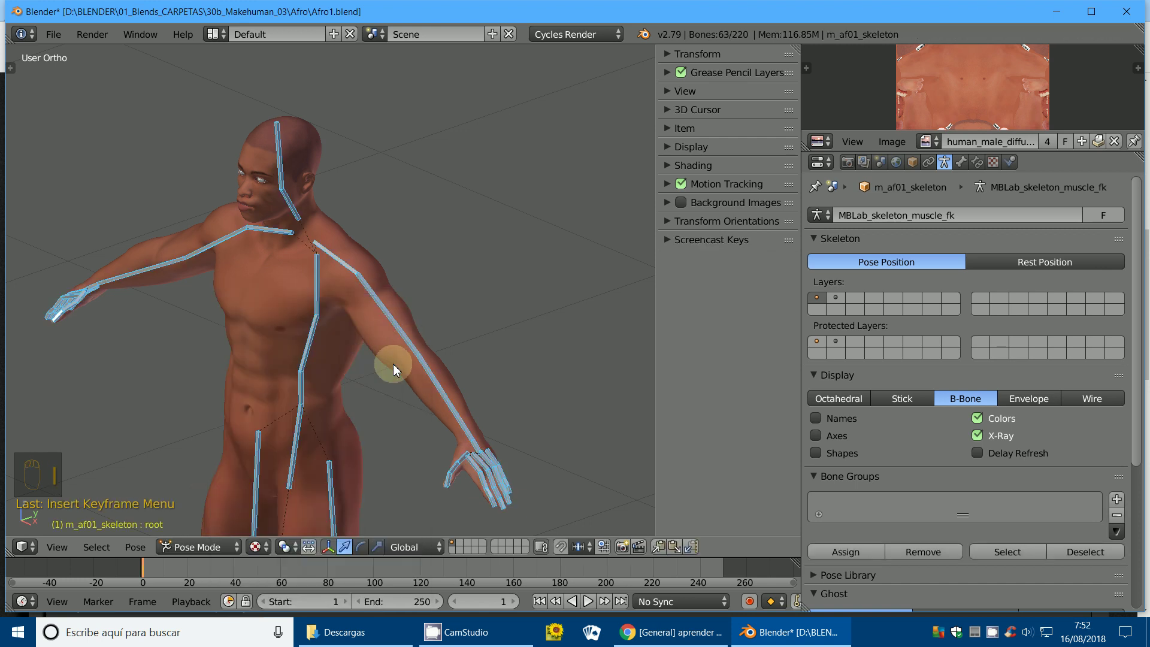
pyautogui.click(237, 572)
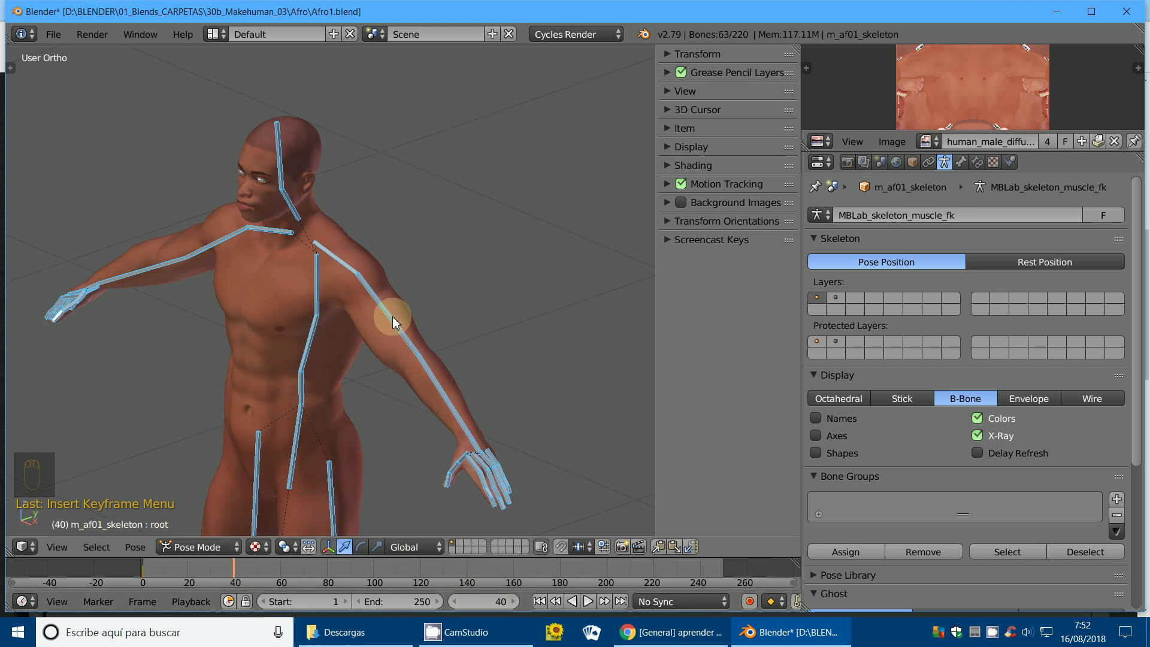
# Rotate the left forearm bone to bend the arm upward at the elbow.
pyautogui.moveTo(395, 321); pyautogui.dragTo(405, 344)
pyautogui.press('KP_3')
pyautogui.moveTo(405, 344); pyautogui.dragTo(445, 313)
pyautogui.press('r')
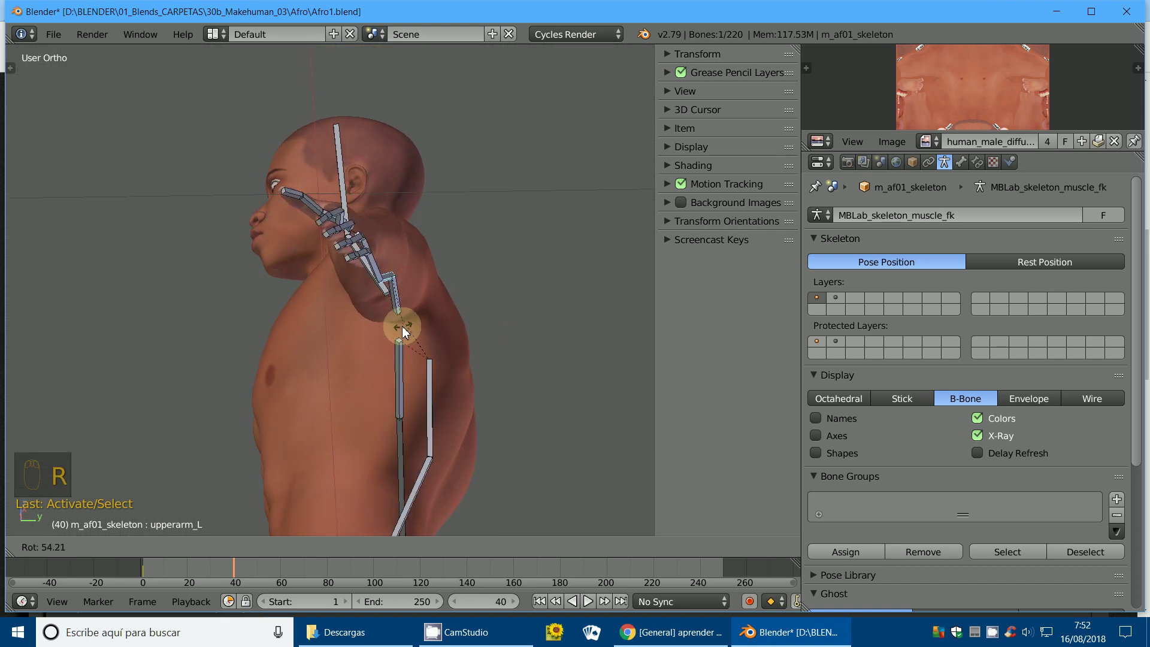
pyautogui.click(438, 345)
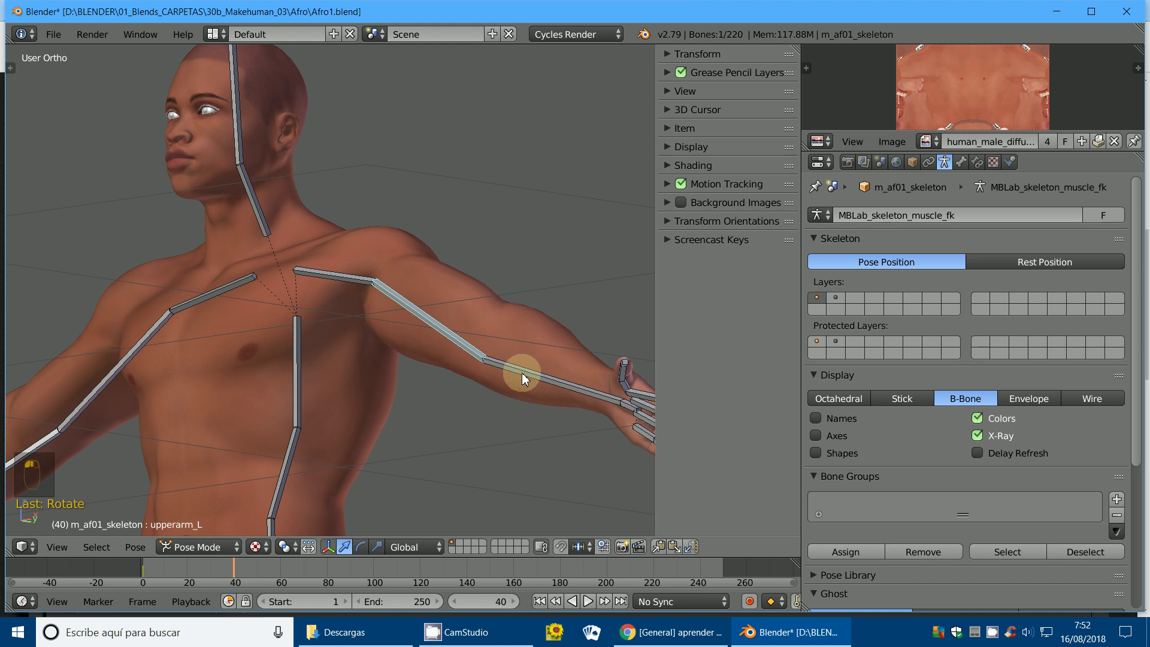
pyautogui.moveTo(524, 376); pyautogui.dragTo(395, 358)
pyautogui.moveTo(340, 359); pyautogui.dragTo(379, 387)
pyautogui.press('r')
pyautogui.moveTo(360, 381); pyautogui.dragTo(460, 367)
pyautogui.press('r')
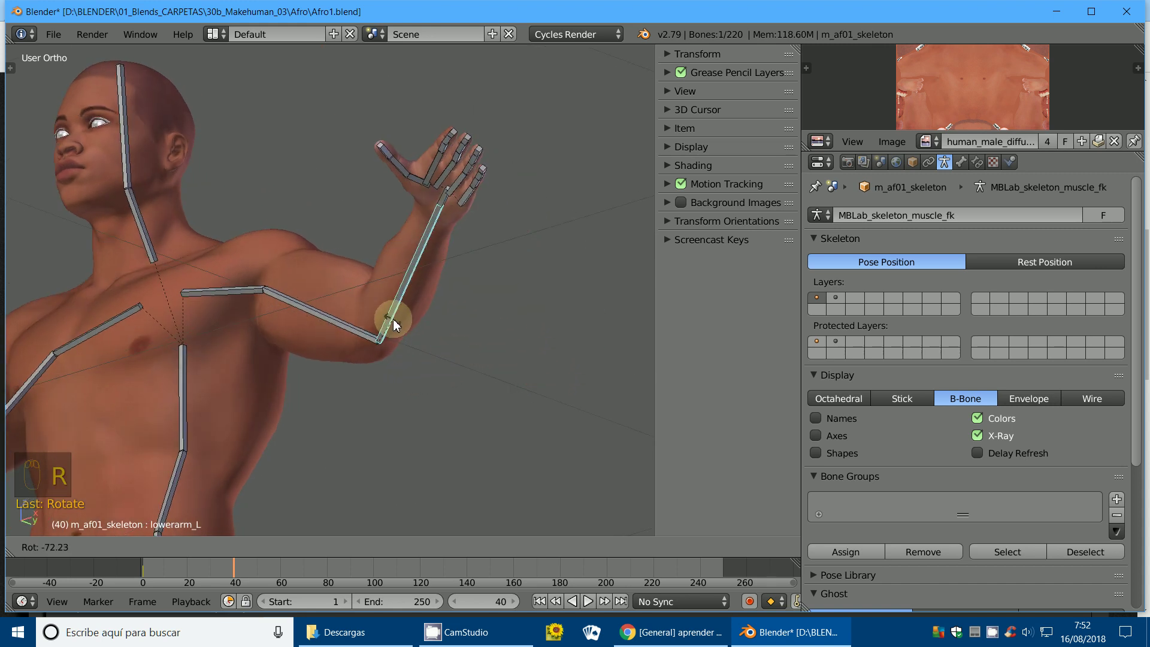
pyautogui.click(394, 320)
pyautogui.moveTo(385, 321); pyautogui.dragTo(276, 242)
pyautogui.press('r')
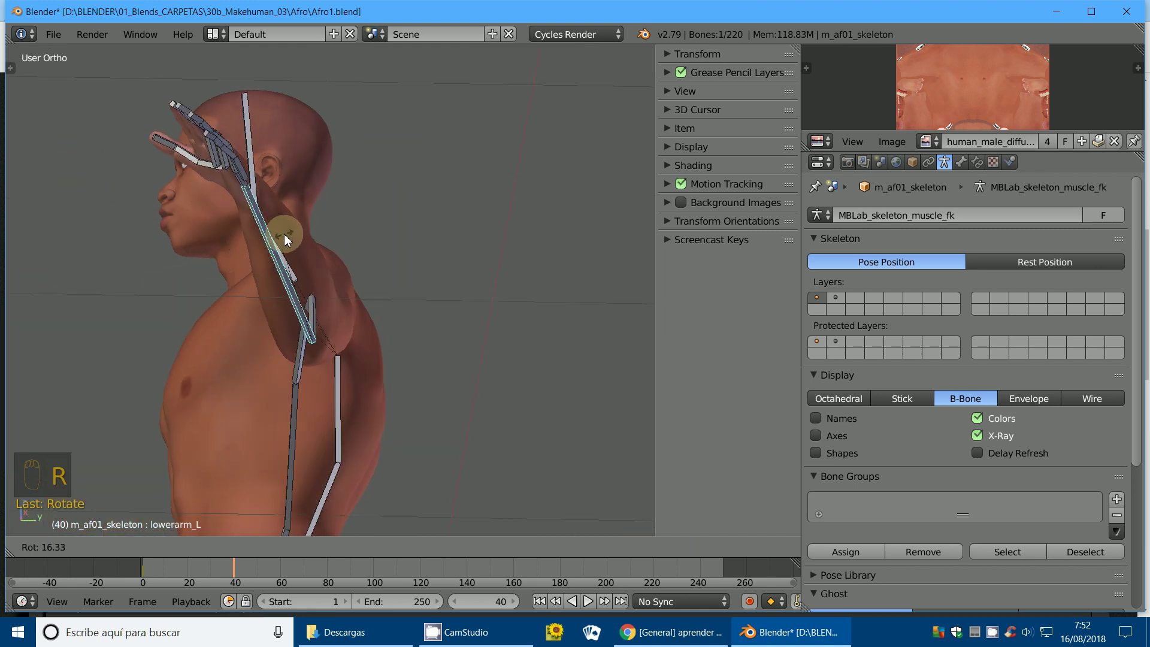
pyautogui.press('KP_7')
pyautogui.middleClick(337, 285)
pyautogui.press('r')
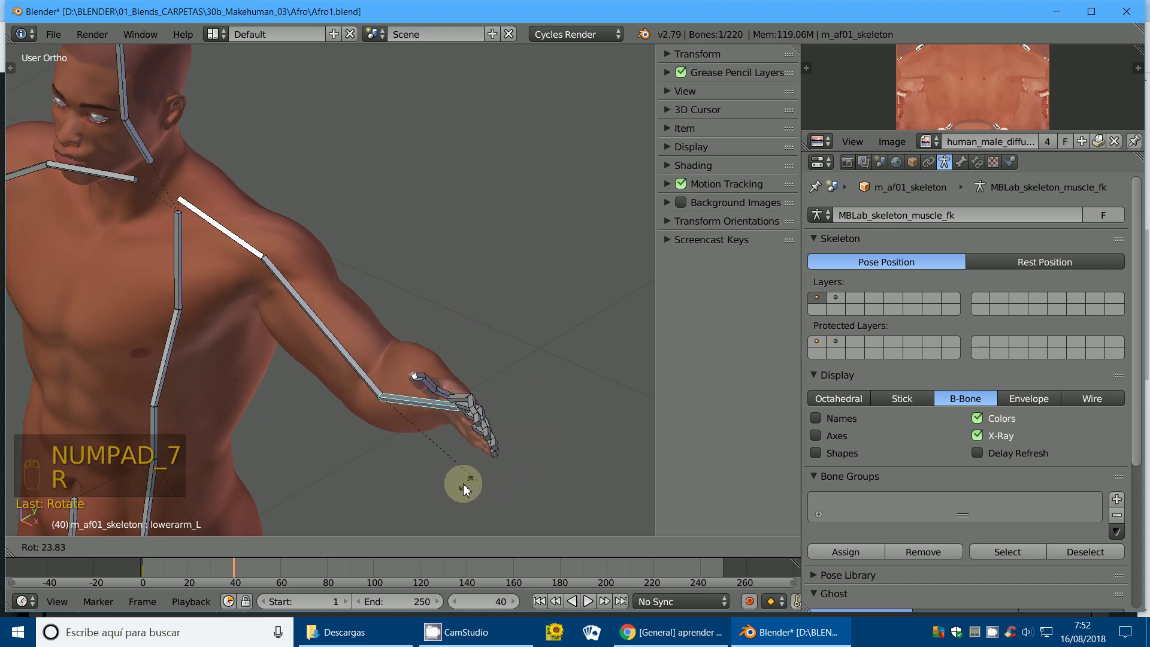
# Switch to Normal orientation with the rotate manipulator and raise the upper arm into the lifted pose.
pyautogui.click(438, 477)
pyautogui.moveTo(419, 464); pyautogui.dragTo(319, 561)
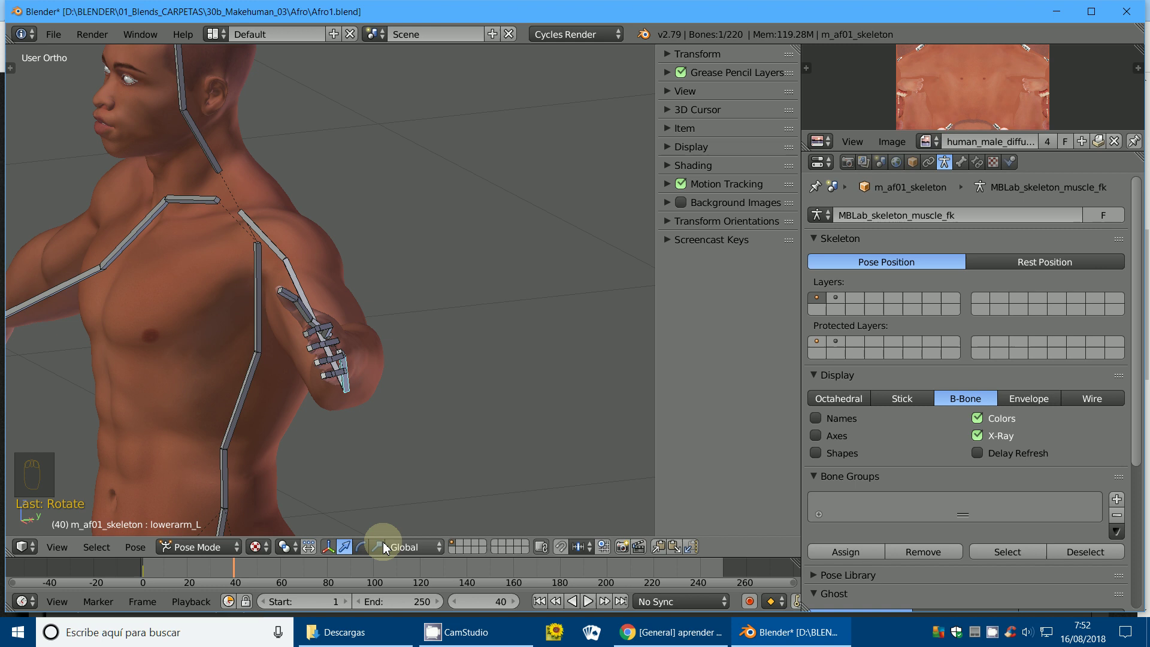
pyautogui.moveTo(404, 549); pyautogui.dragTo(374, 553)
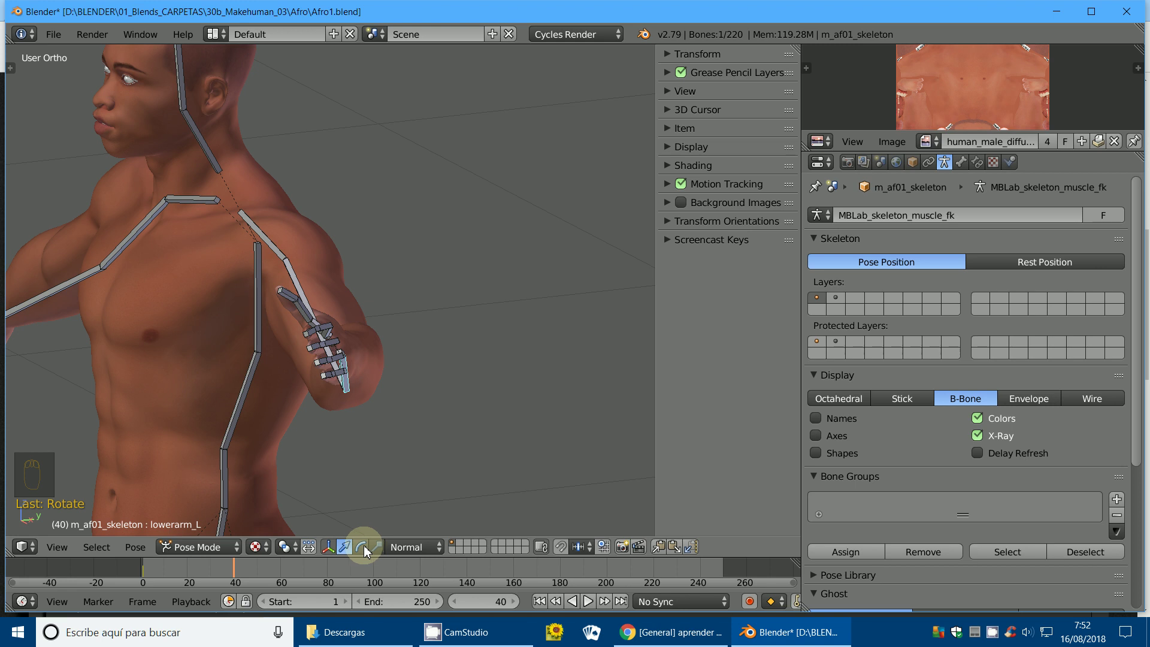
pyautogui.click(381, 553)
pyautogui.moveTo(399, 414); pyautogui.dragTo(403, 446)
pyautogui.moveTo(425, 517); pyautogui.dragTo(269, 549)
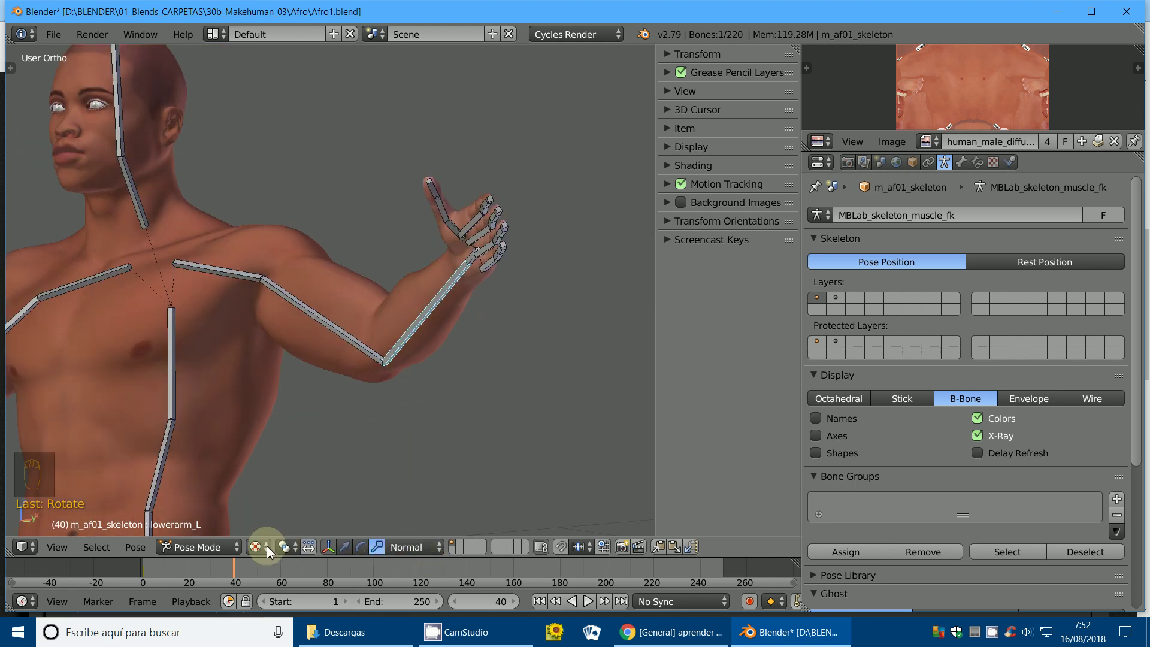
pyautogui.moveTo(255, 552); pyautogui.dragTo(429, 394)
pyautogui.moveTo(425, 380); pyautogui.dragTo(407, 385)
# Refine the pose from front view, key it, then bend the forearm into the flexed pose at frame 80.
pyautogui.press('r')
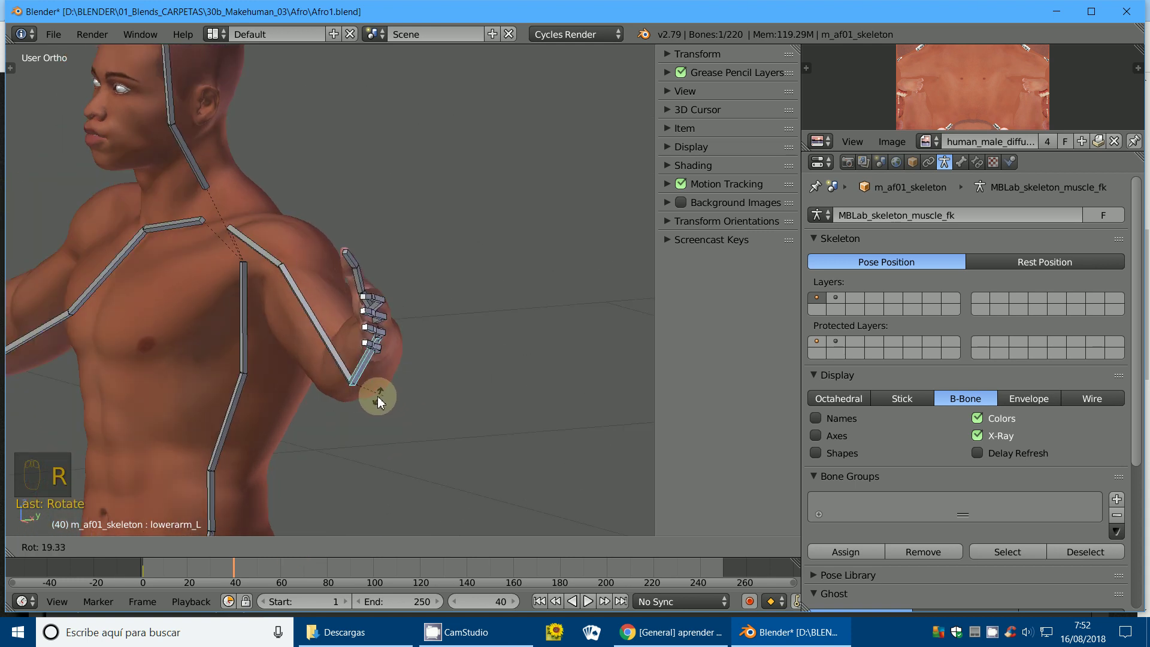
pyautogui.moveTo(375, 394); pyautogui.dragTo(461, 308)
pyautogui.press('KP_1')
pyautogui.press('r')
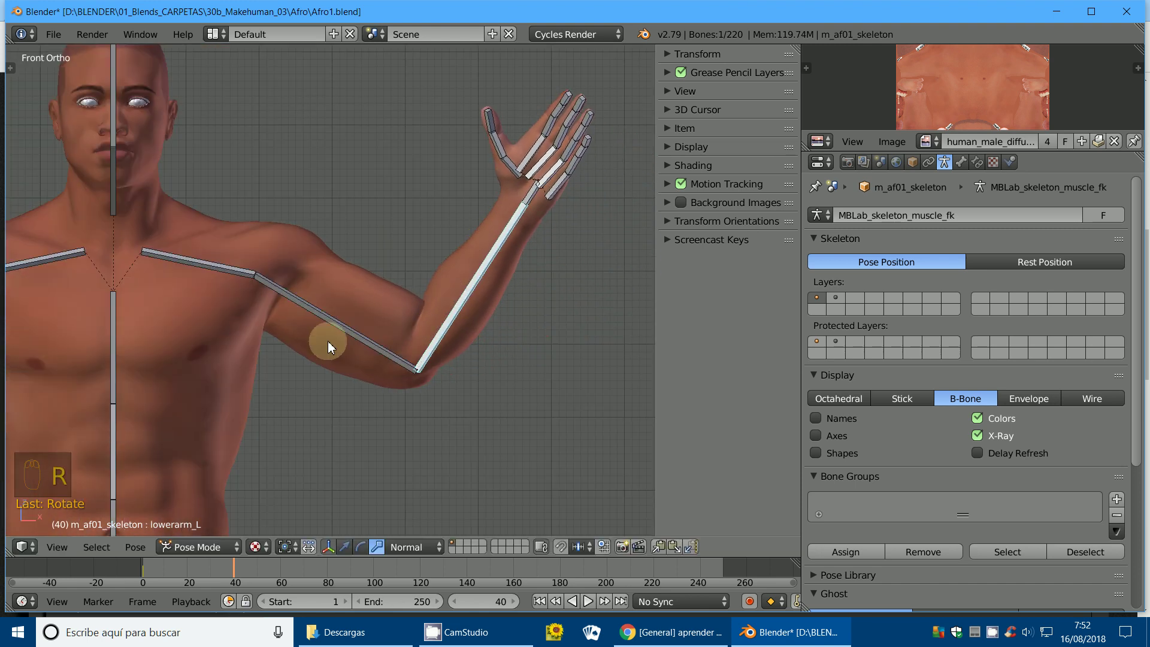
pyautogui.moveTo(348, 331); pyautogui.dragTo(279, 307)
pyautogui.press('i')
pyautogui.click(220, 565)
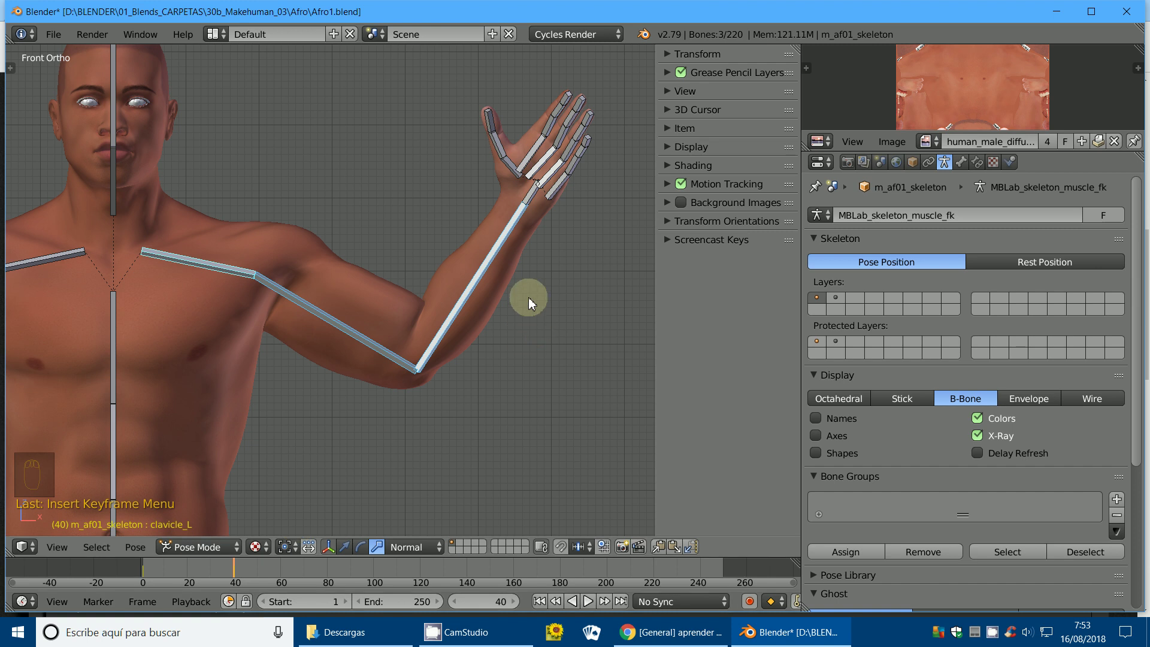
pyautogui.click(325, 574)
pyautogui.press('r')
pyautogui.moveTo(481, 274); pyautogui.dragTo(447, 233)
pyautogui.press('r')
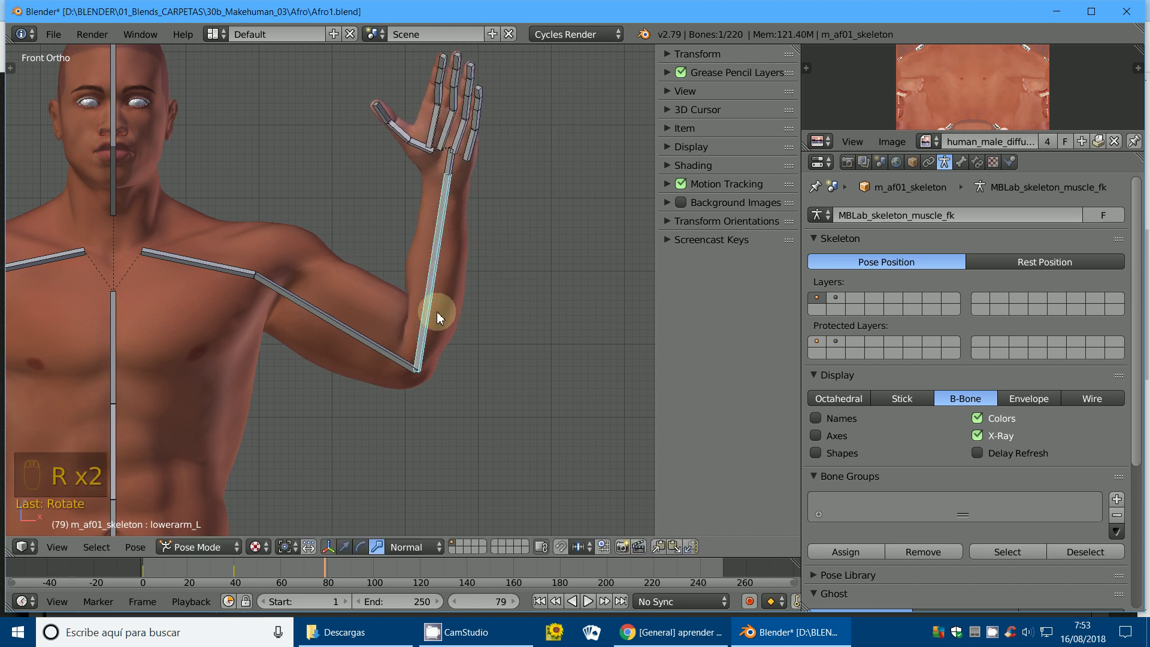
pyautogui.moveTo(431, 324); pyautogui.dragTo(353, 294)
# On the body mesh, key biceps_izquierdo at 0 on frame 39 and at 1.0 on frame 80.
pyautogui.moveTo(358, 313); pyautogui.dragTo(236, 571)
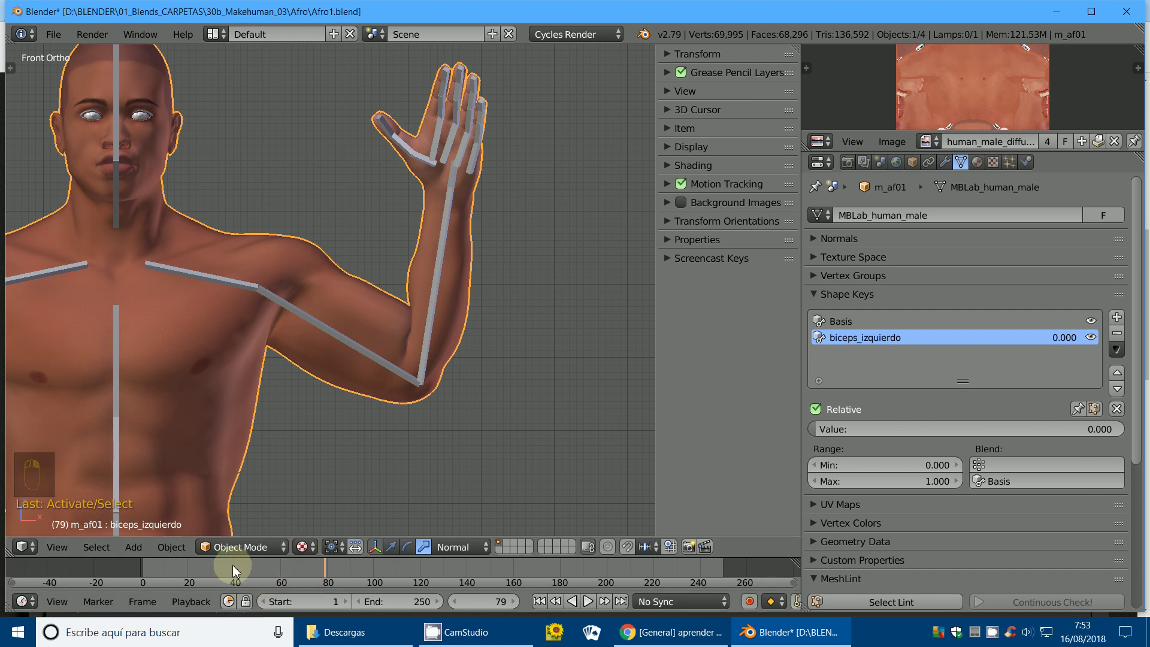
pyautogui.click(237, 571)
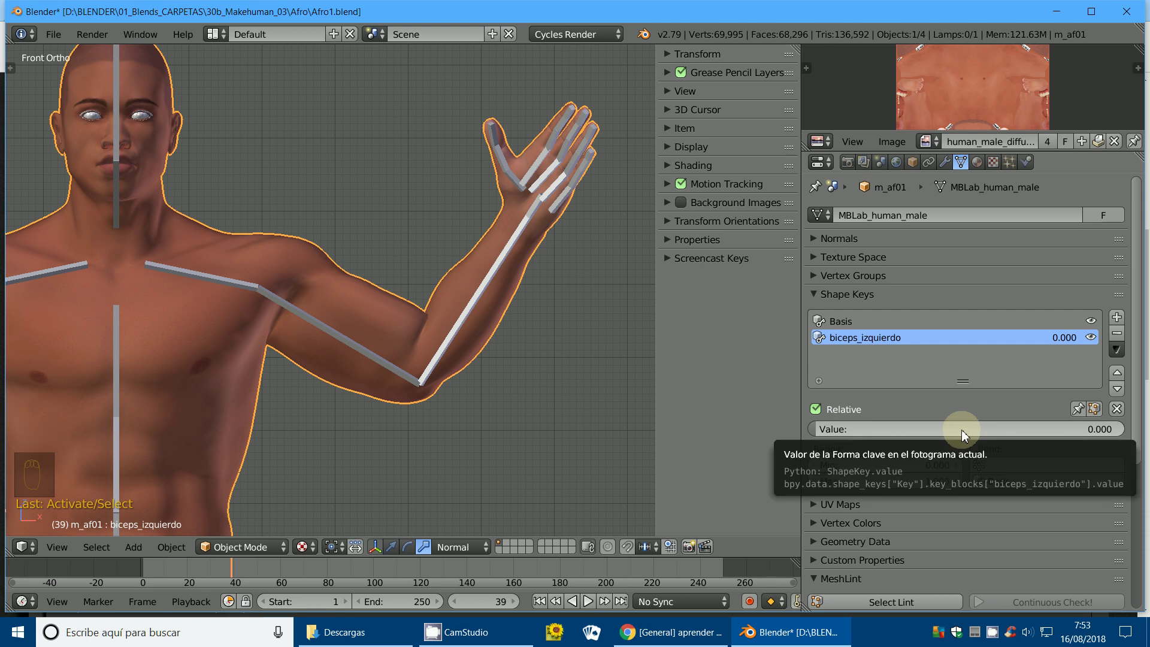
pyautogui.press('i')
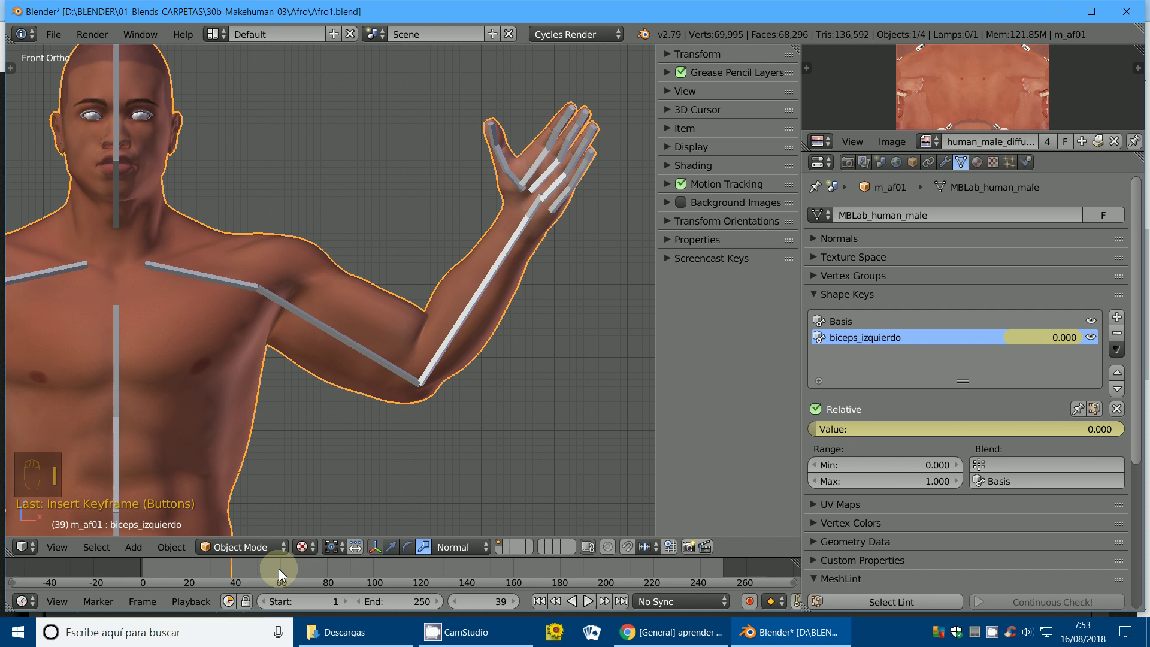
pyautogui.moveTo(303, 579); pyautogui.dragTo(985, 447)
pyautogui.click(962, 428)
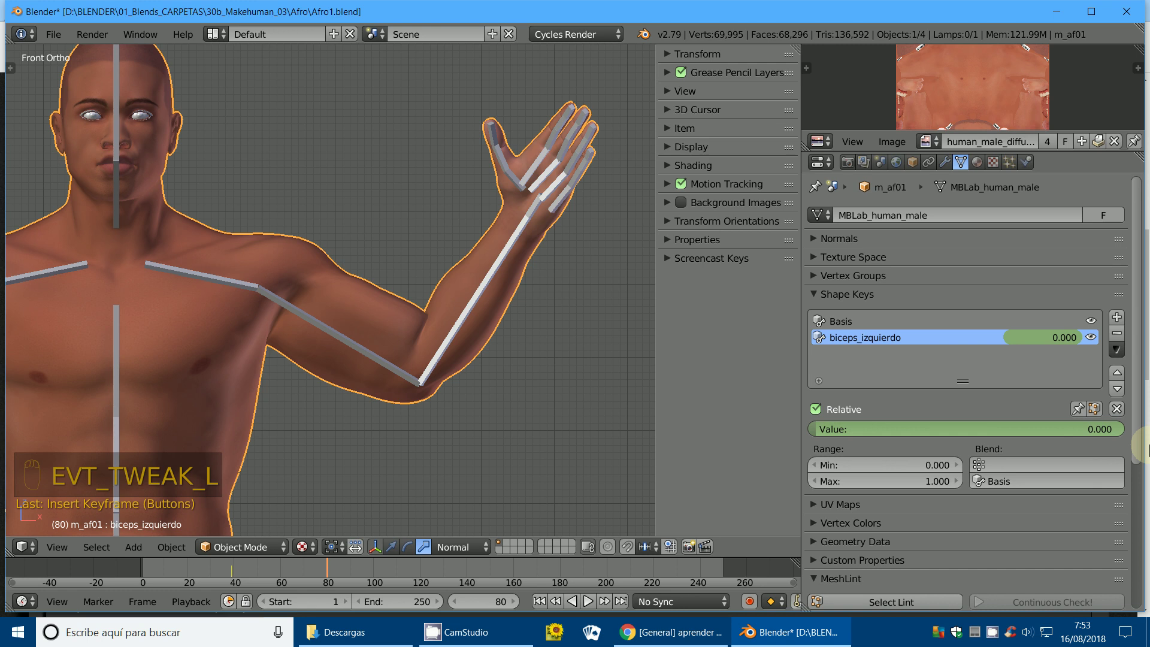
pyautogui.click(1060, 433)
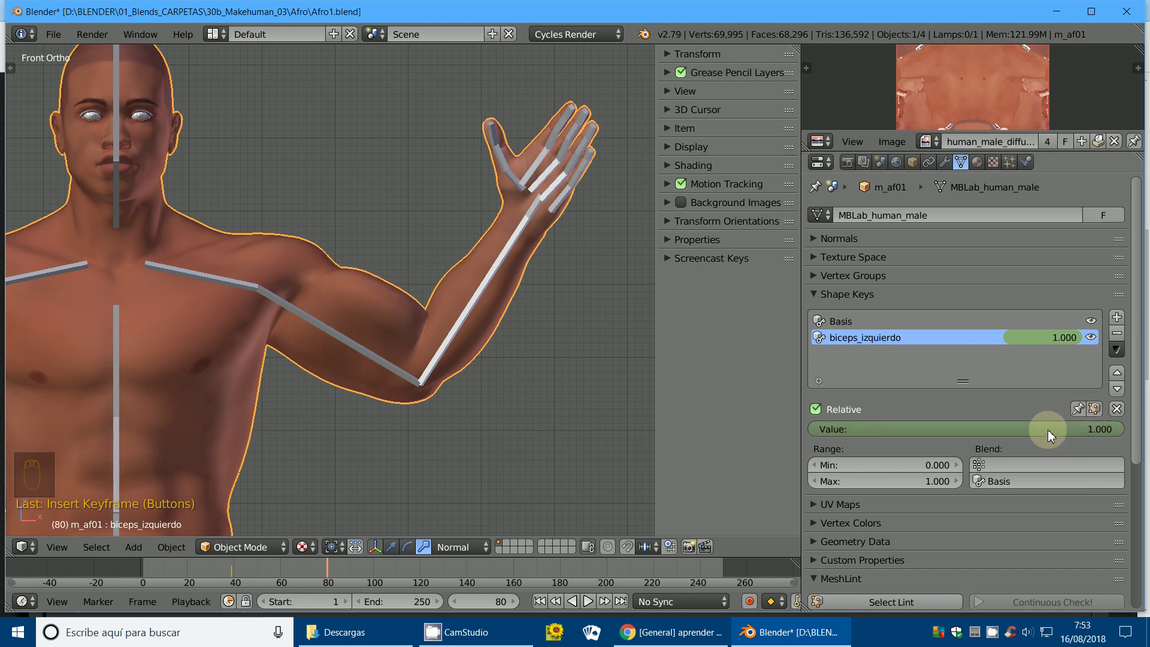
pyautogui.press('i')
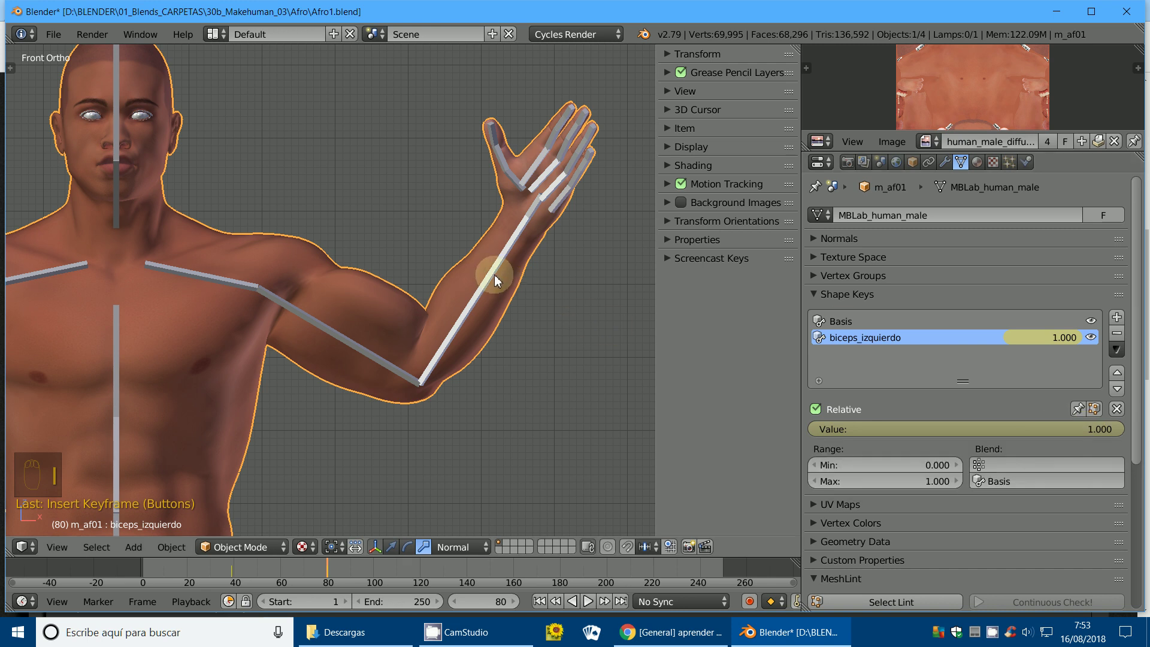
pyautogui.moveTo(497, 281); pyautogui.dragTo(479, 268)
# Rotate the left forearm bone almost vertical at frame 80 and key the tighter flexed pose.
pyautogui.press('r')
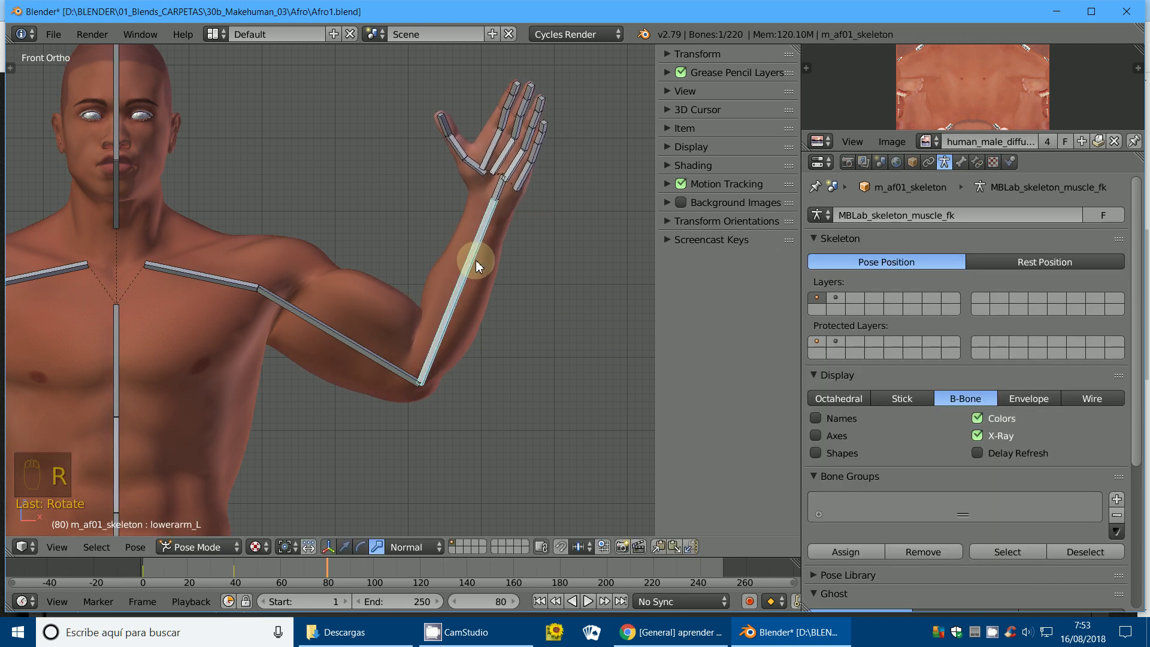
pyautogui.moveTo(380, 363); pyautogui.dragTo(406, 331)
pyautogui.press('r')
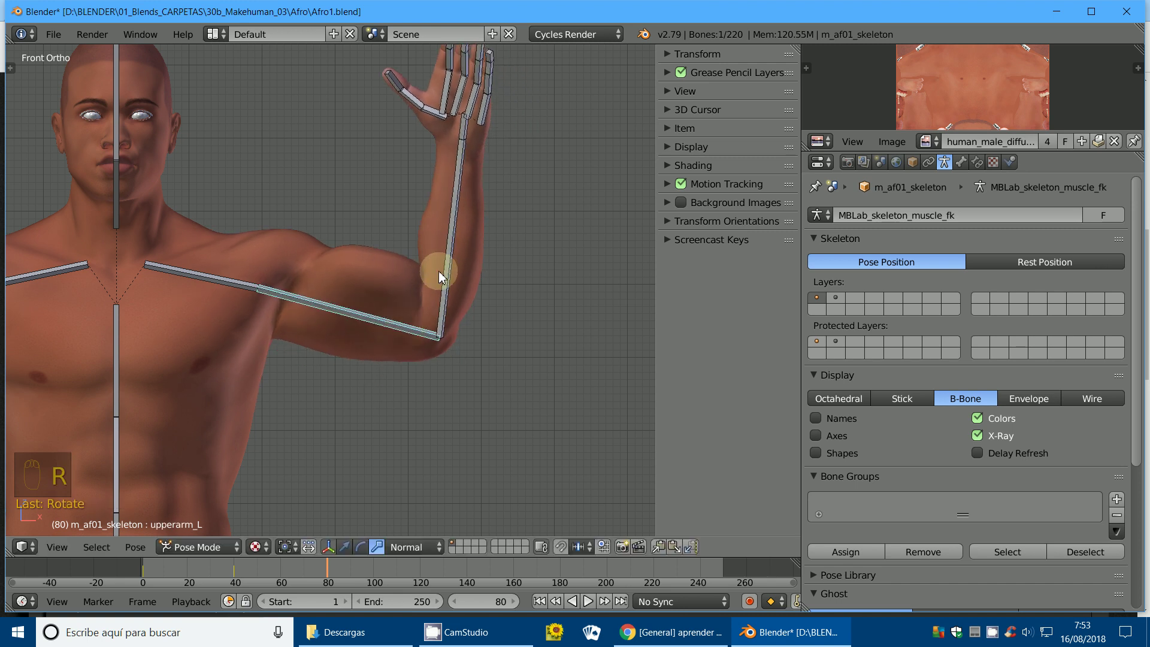
pyautogui.moveTo(451, 254); pyautogui.dragTo(450, 254)
pyautogui.press('i')
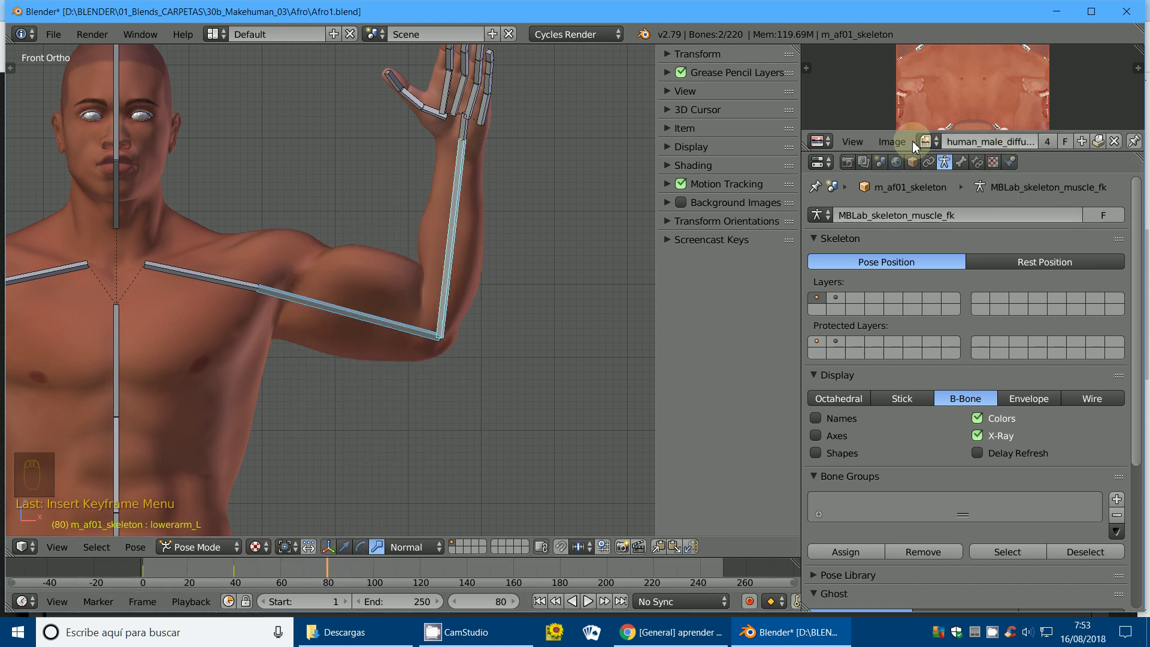
# Turn the upper-right area into a Dope Sheet showing the skeleton's keyframes at frame 80.
pyautogui.click(824, 143)
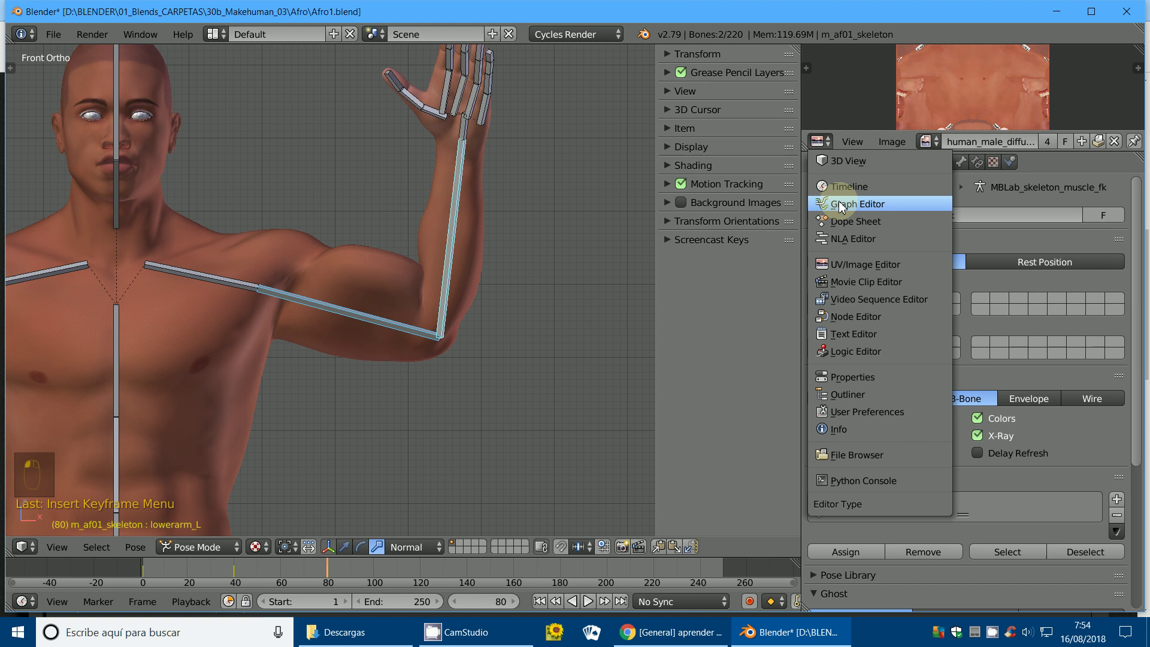
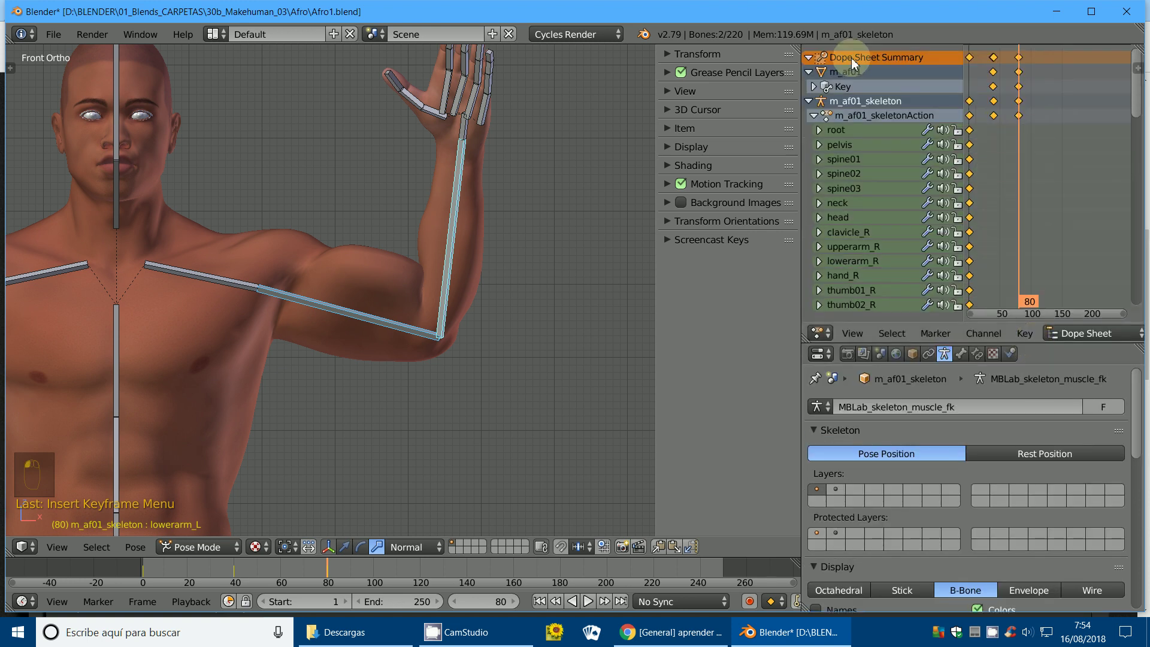
pyautogui.click(1084, 339)
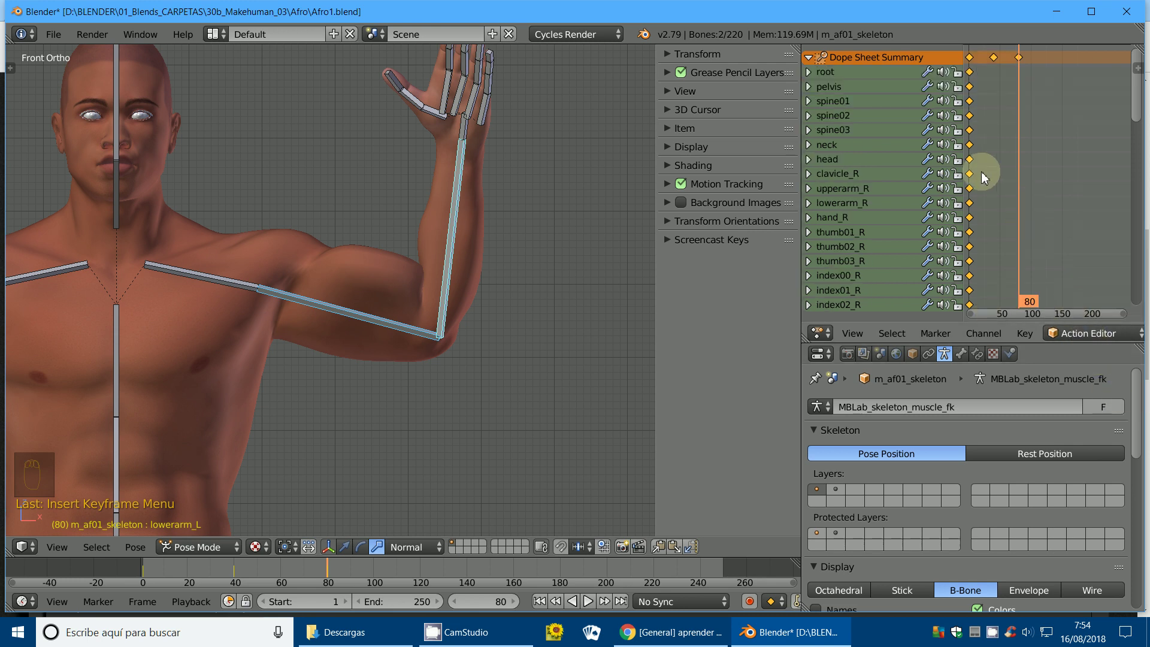
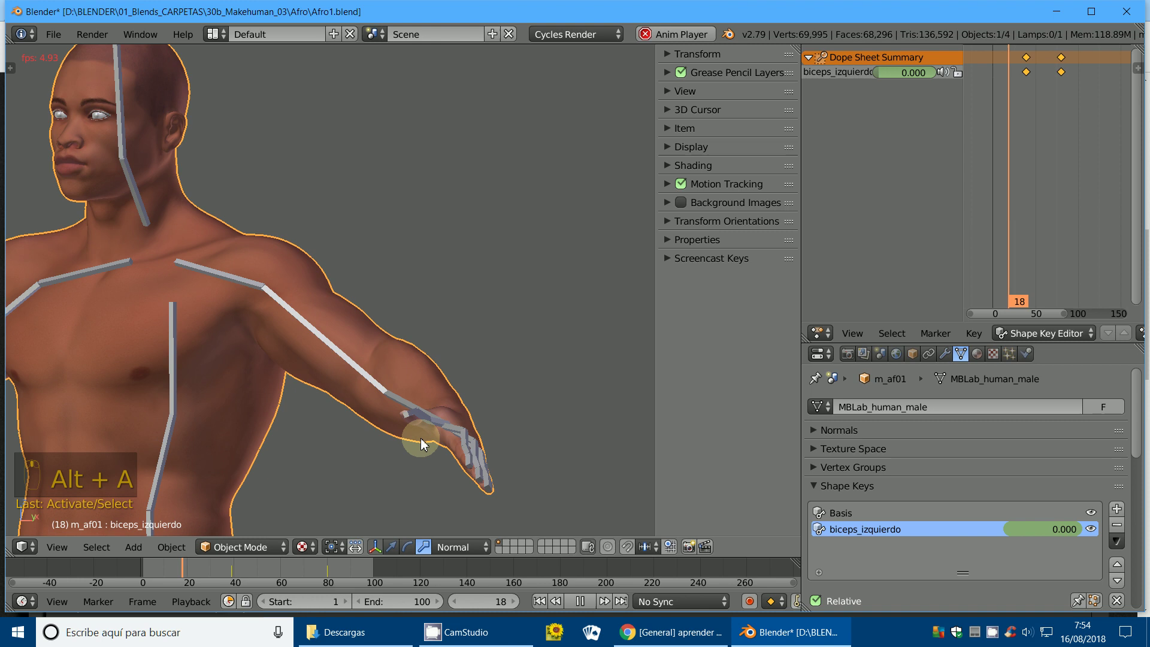
# Watch the arm flex and biceps swell from several angles, stop playback with Esc, and select the Basis key.
pyautogui.moveTo(372, 365); pyautogui.dragTo(426, 296)
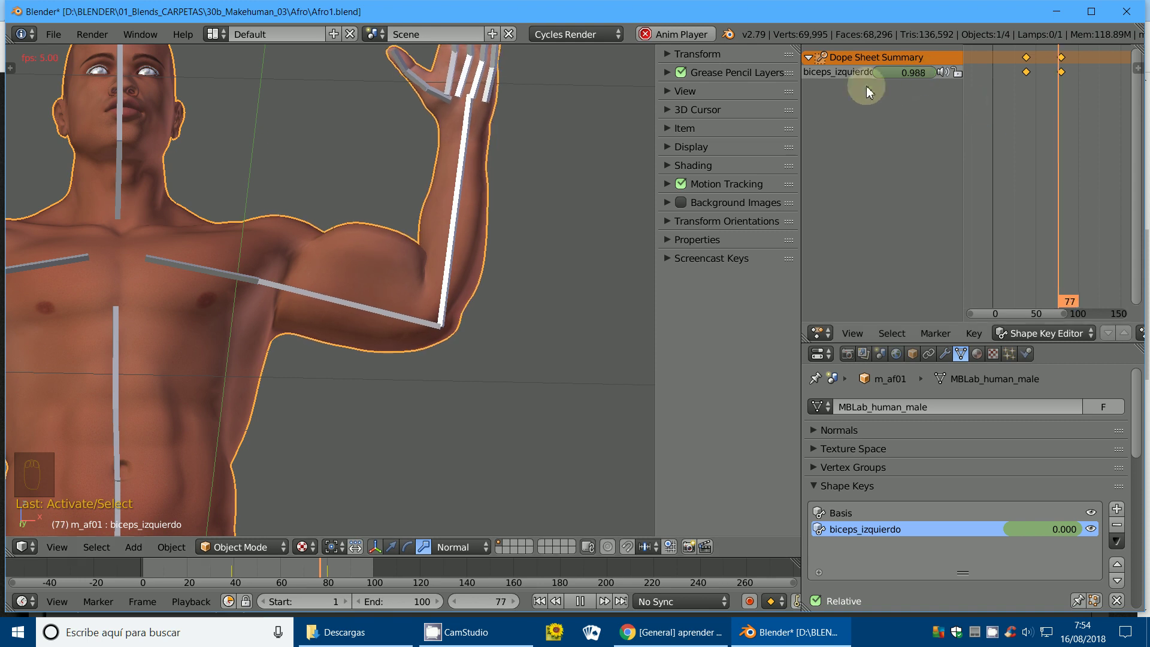
pyautogui.click(319, 332)
pyautogui.moveTo(379, 406); pyautogui.dragTo(428, 390)
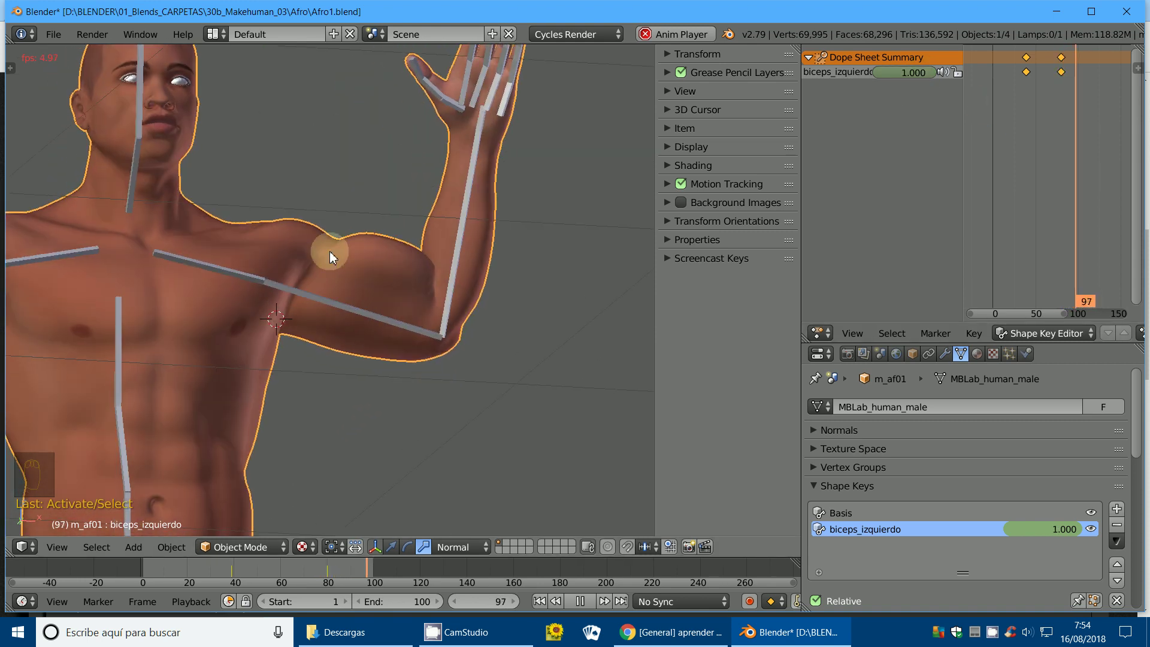
pyautogui.moveTo(392, 429); pyautogui.dragTo(898, 503)
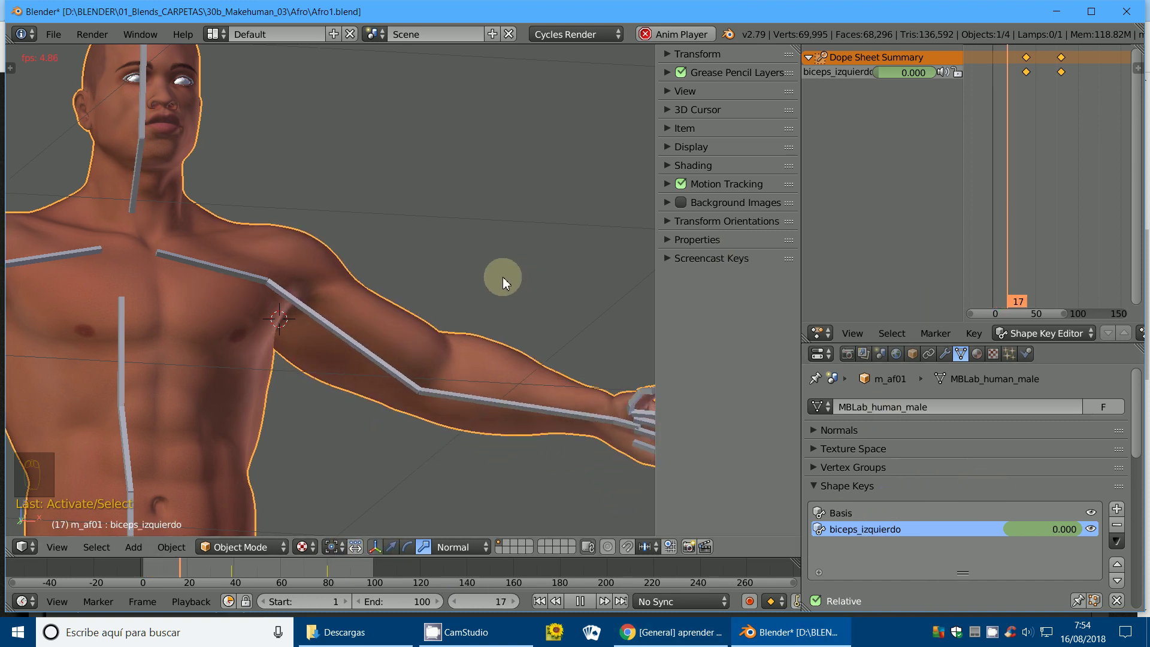
pyautogui.middleClick(286, 290)
pyautogui.click(293, 286)
pyautogui.press('Escape')
pyautogui.moveTo(337, 387); pyautogui.dragTo(855, 515)
pyautogui.click(855, 516)
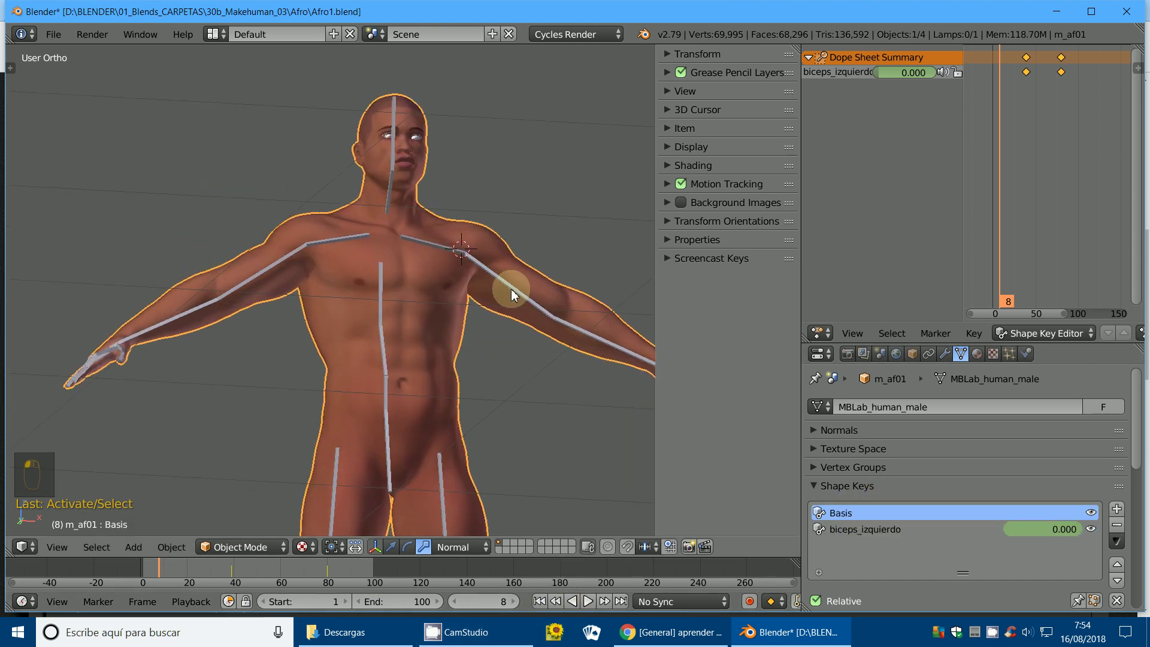
# Return to frame 1, add a third shape key and rename it biceps_derecho.
pyautogui.moveTo(365, 228); pyautogui.dragTo(542, 607)
pyautogui.click(543, 607)
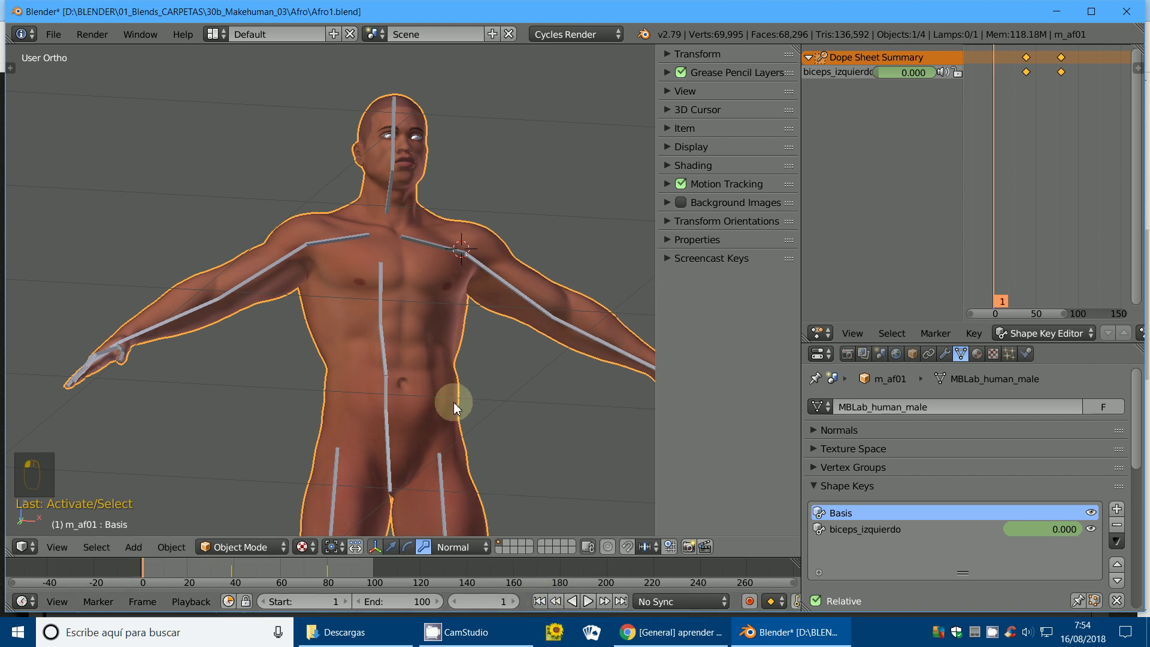
pyautogui.press('KP_7')
pyautogui.moveTo(501, 402); pyautogui.dragTo(1122, 515)
pyautogui.click(1122, 515)
pyautogui.click(863, 551)
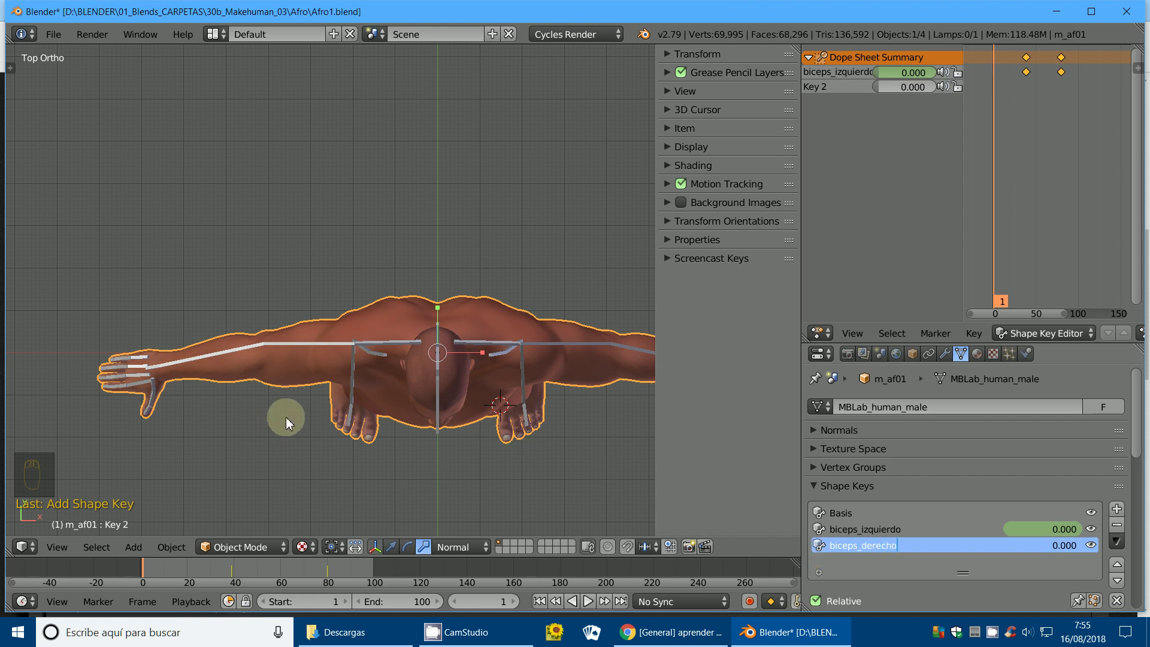
# Confirm the name biceps_derecho, test its Value at 1 and return it to 0.
pyautogui.click(229, 549)
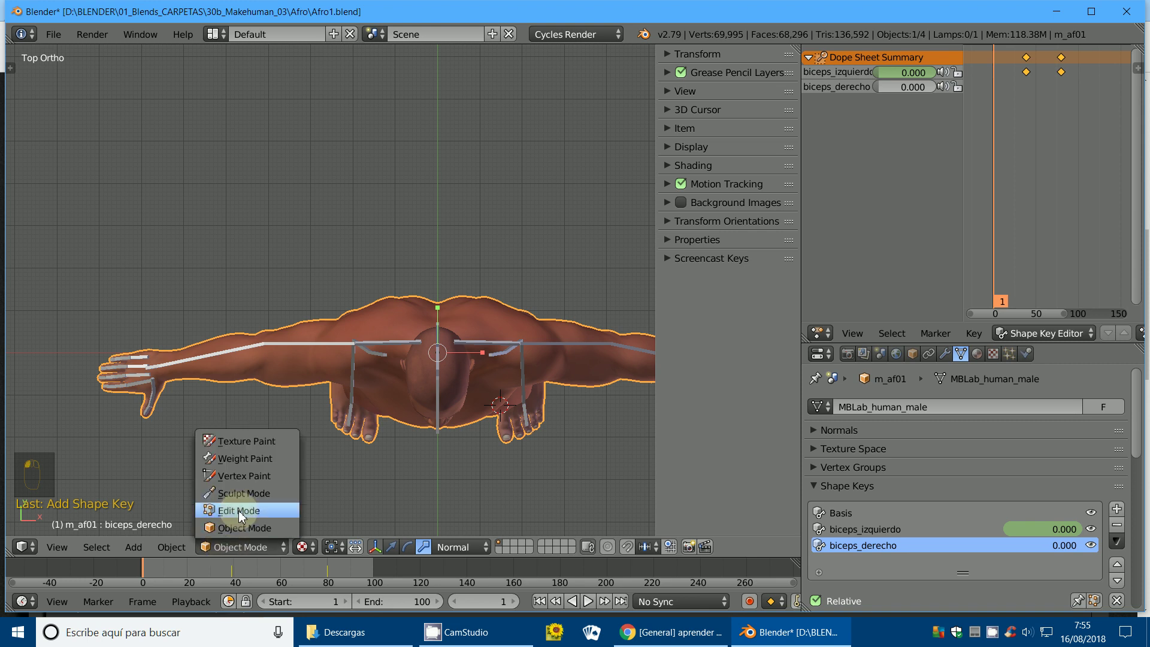
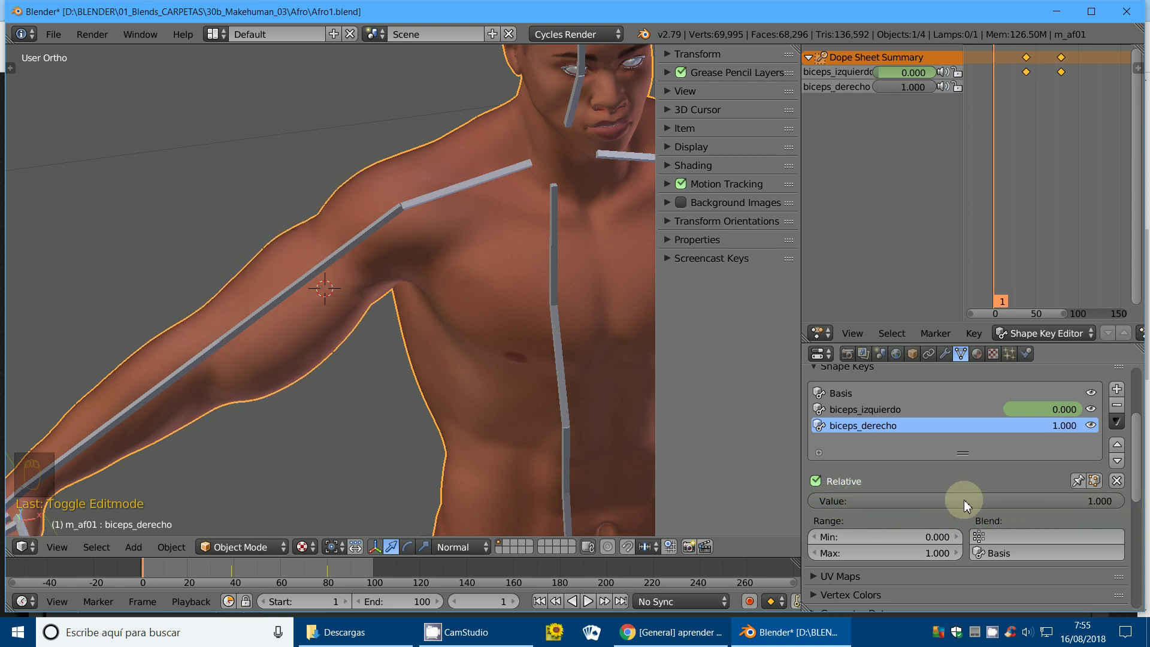
pyautogui.moveTo(348, 424); pyautogui.dragTo(945, 496)
pyautogui.click(1070, 505)
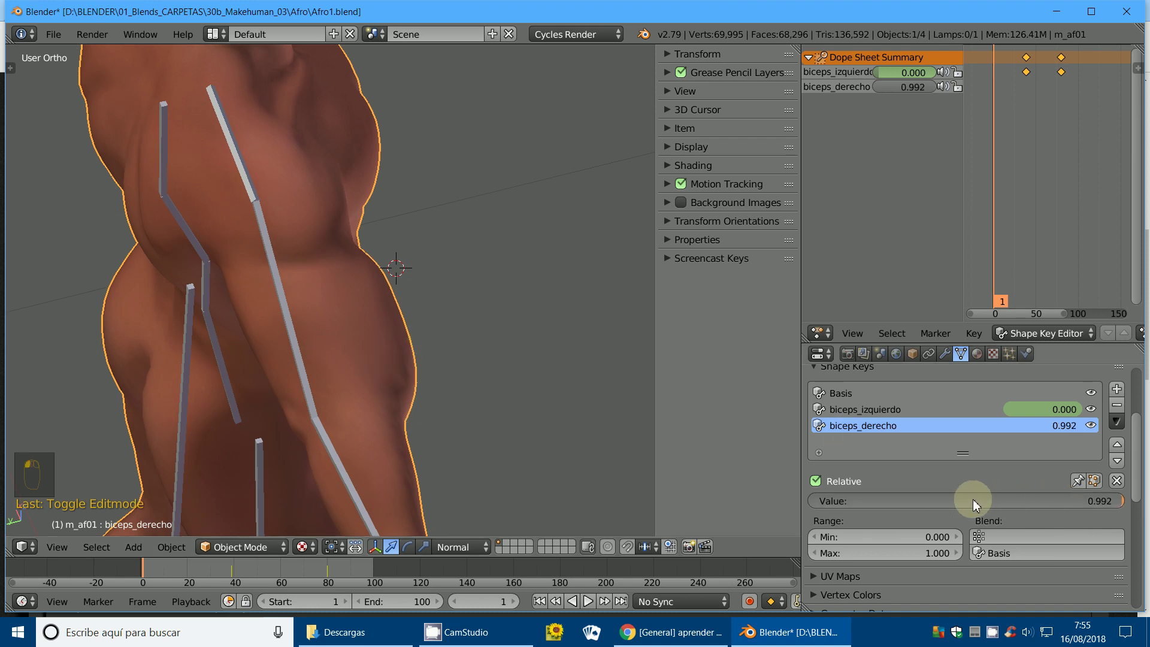